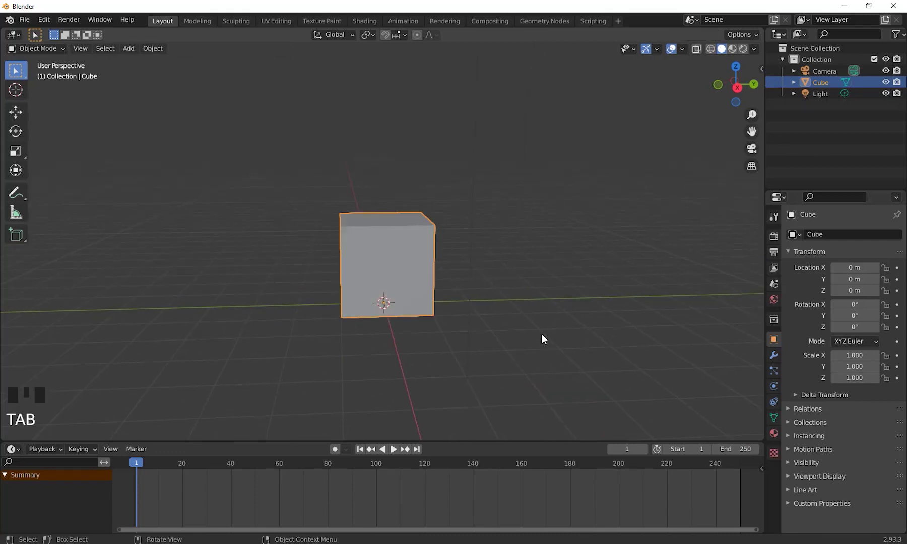
Step: Try rotating the cube, cancel it, then move the cube about 8.75 m along the Y axis
key("r")
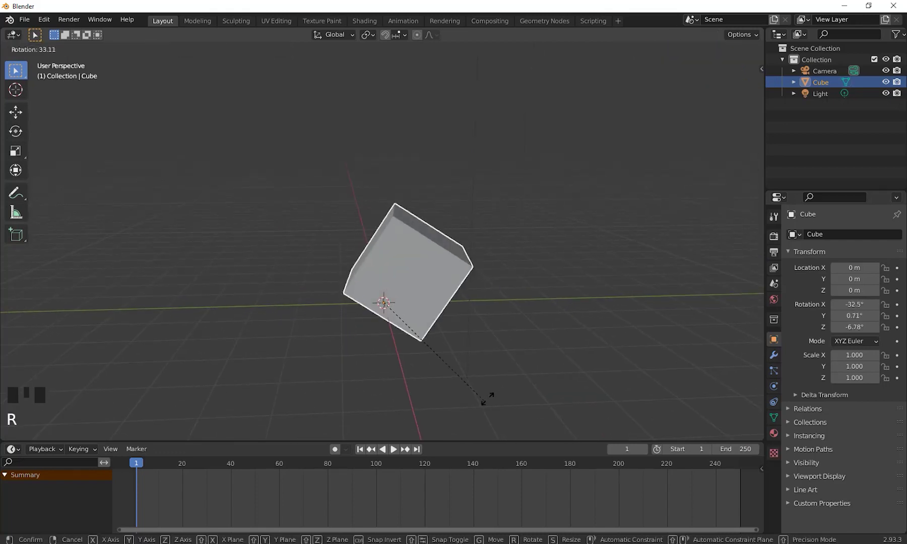
left_click_drag(533, 348, 590, 352)
key("g")
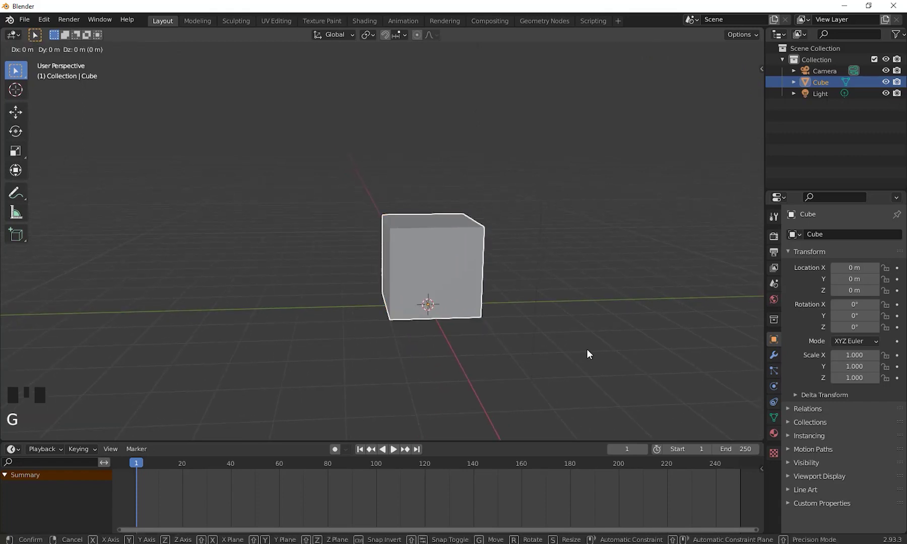
scroll("down", 3)
left_click_drag(247, 366, 386, 339)
scroll("up", 3)
left_click_drag(408, 358, 270, 278)
left_click_drag(270, 278, 282, 286)
left_click_drag(327, 315, 299, 302)
Step: Enter Edit Mode and extrude the cube's top face upward to start the pointed roof
key("b")
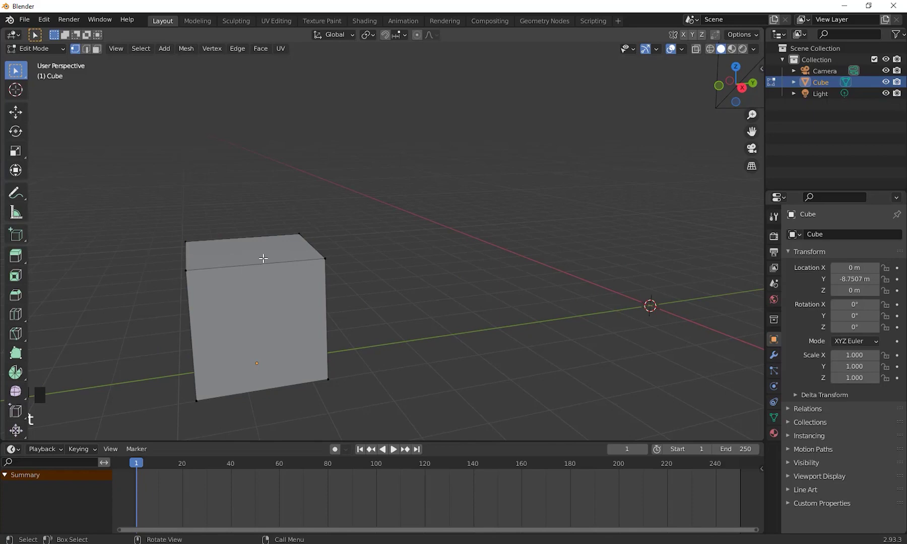
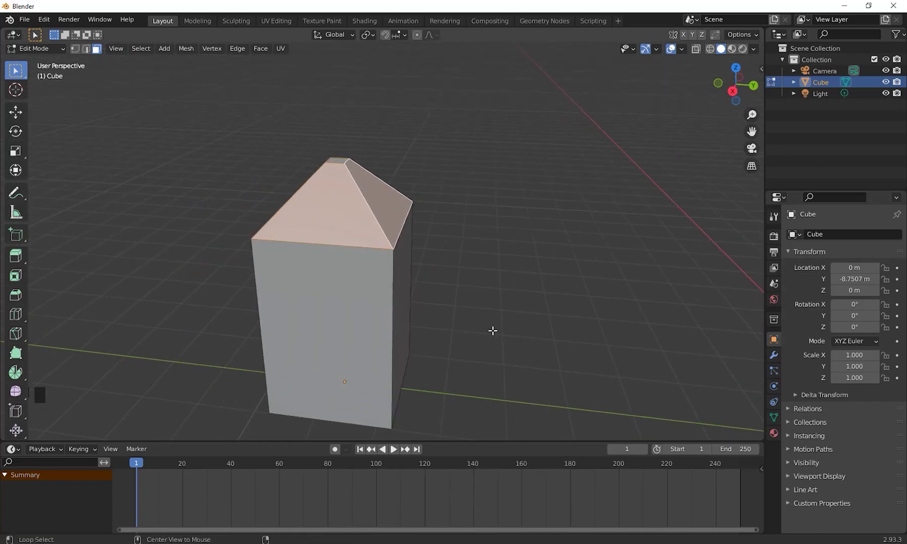
key("e")
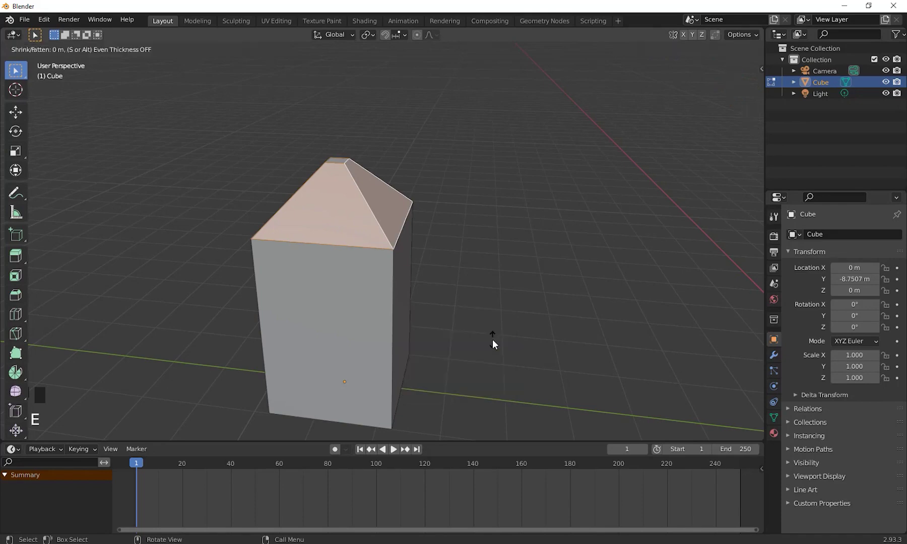
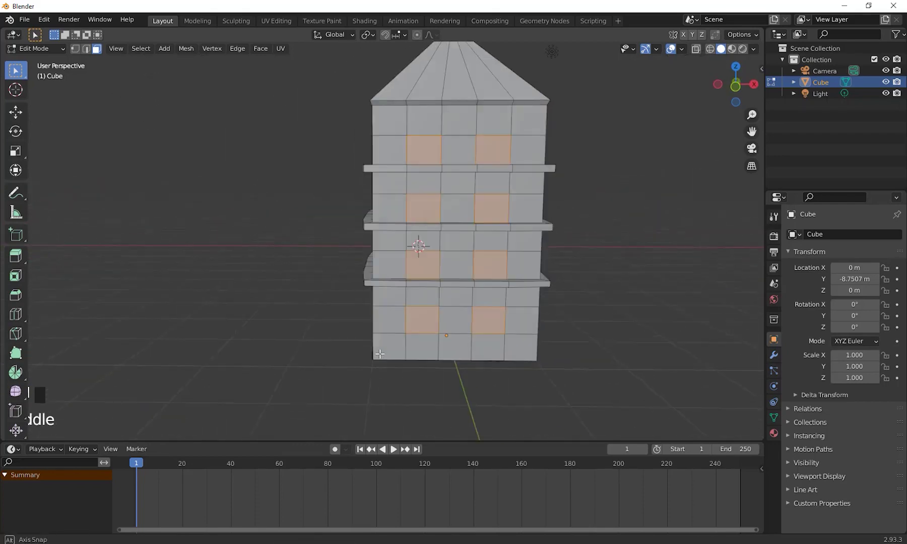
Step: Extrude the selected window faces along their normals, pushing them inward into the walls
scroll("up", 3)
middle_click(538, 383)
middle_click(539, 381)
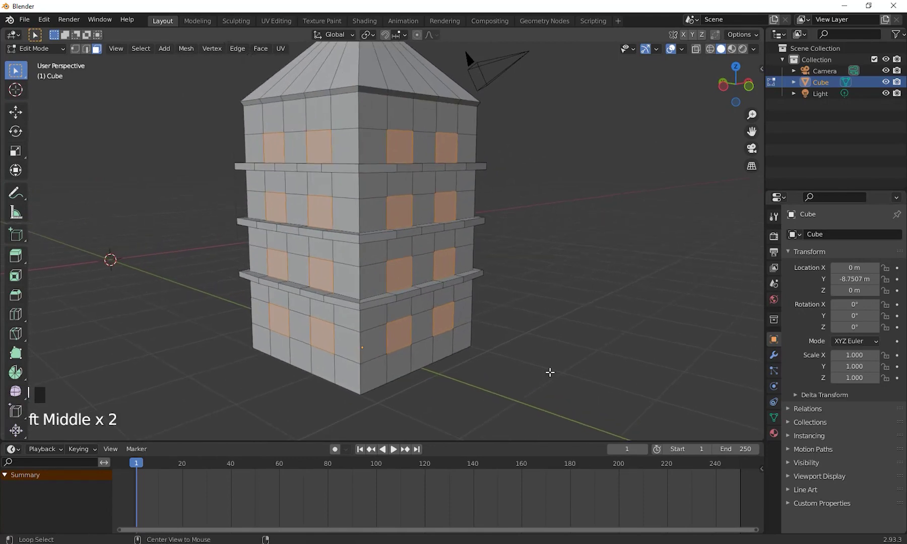
key("e")
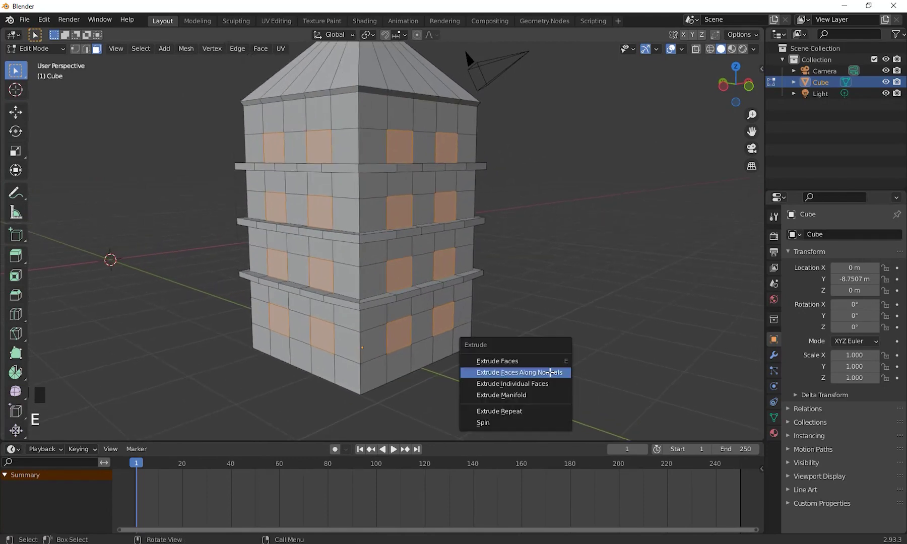
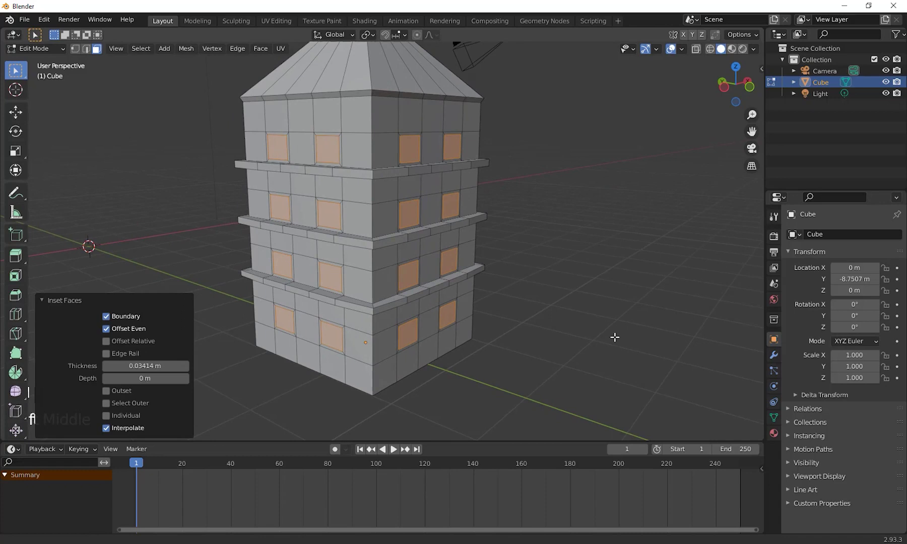
key("e")
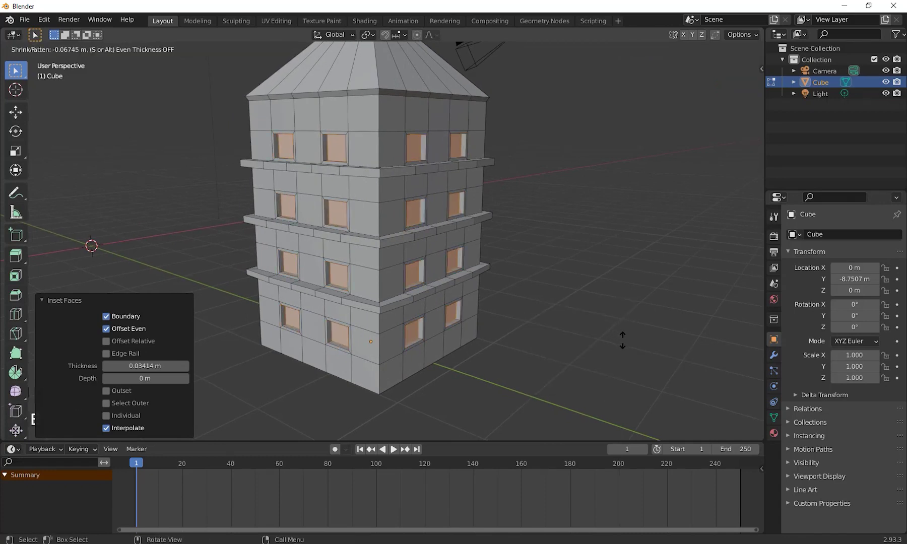
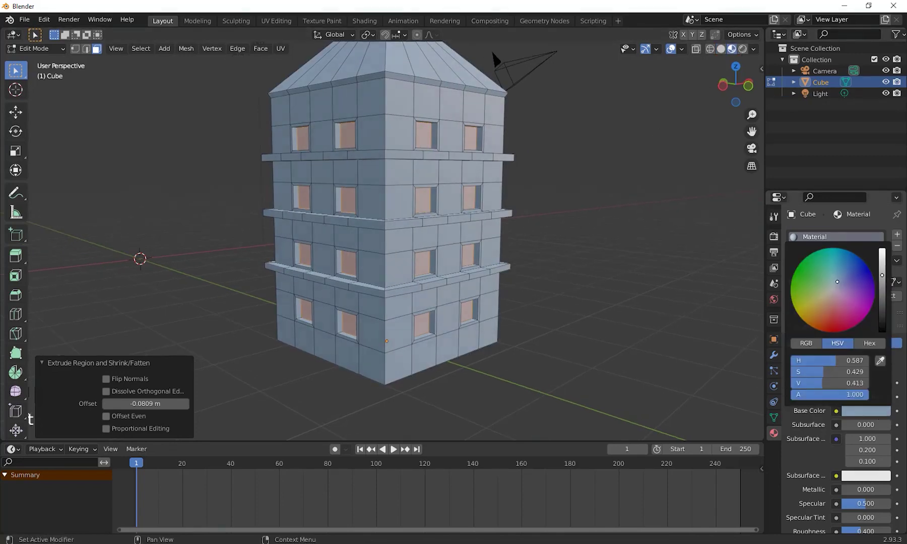
Step: Tint the building's base material a slate blue-grey colour
left_click_drag(584, 322, 898, 237)
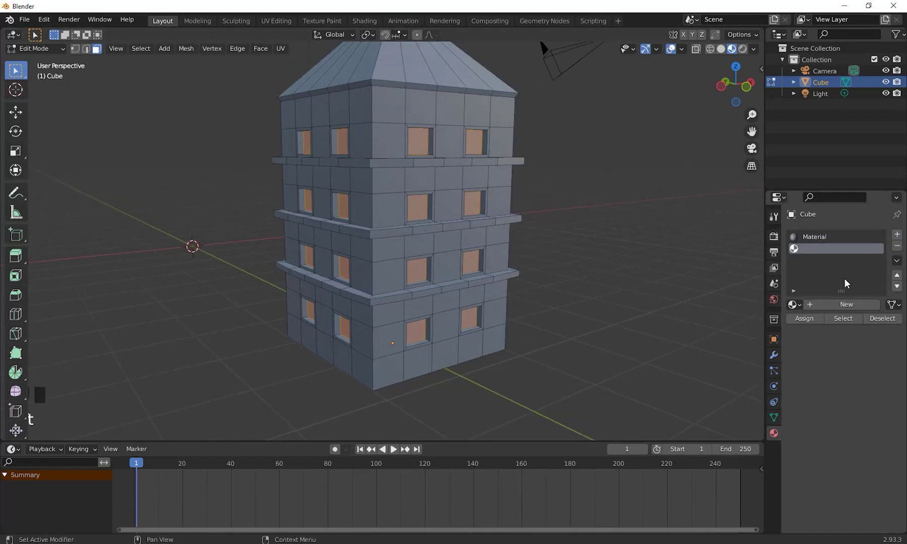
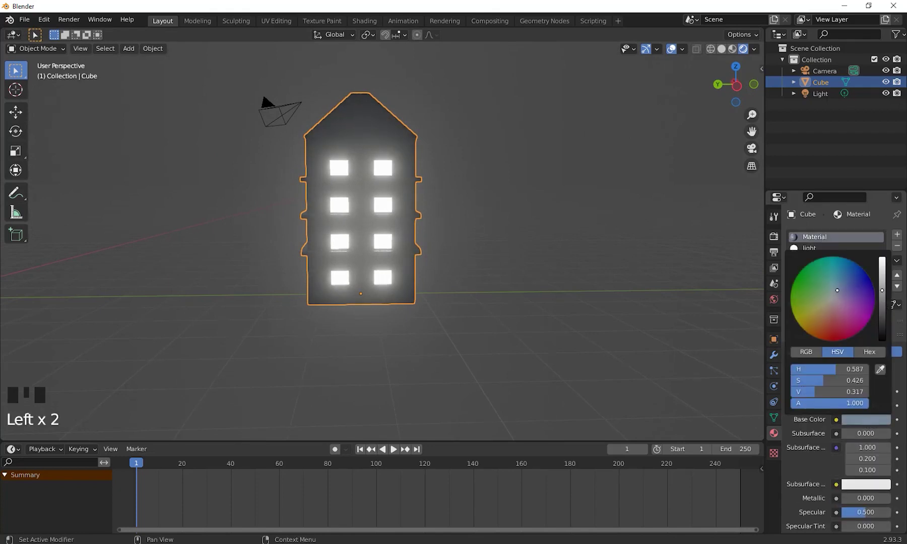
Step: Orbit and zoom around the building to inspect the glowing windows in rendered shading
left_click_drag(469, 336, 459, 286)
scroll("down", 3)
left_click_drag(501, 299, 578, 354)
scroll("up", 3)
left_click_drag(577, 347, 608, 351)
scroll("up", 3)
middle_click(611, 346)
scroll("down", 3)
scroll("down", 3)
left_click_drag(868, 387, 641, 316)
left_click_drag(641, 316, 522, 298)
scroll("down", 3)
left_click_drag(531, 336, 525, 354)
scroll("up", 3)
left_click_drag(536, 345, 627, 324)
left_click(627, 324)
scroll("down", 3)
left_click_drag(516, 324, 518, 338)
scroll("up", 3)
left_click_drag(533, 373, 568, 371)
scroll("up", 3)
left_click_drag(569, 353, 465, 184)
left_click(465, 184)
scroll("up", 3)
Step: Select the window light material and open its emission colour to change the glow
left_click(805, 249)
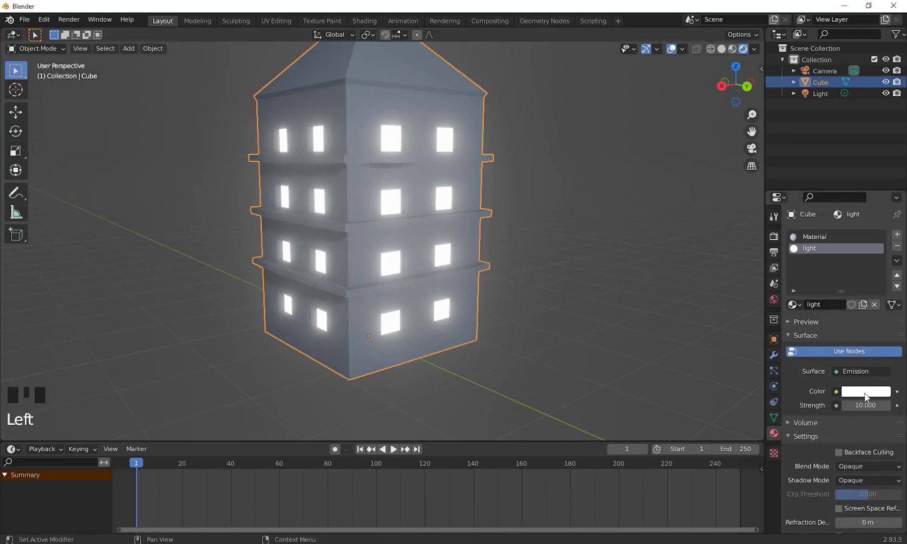
left_click(867, 395)
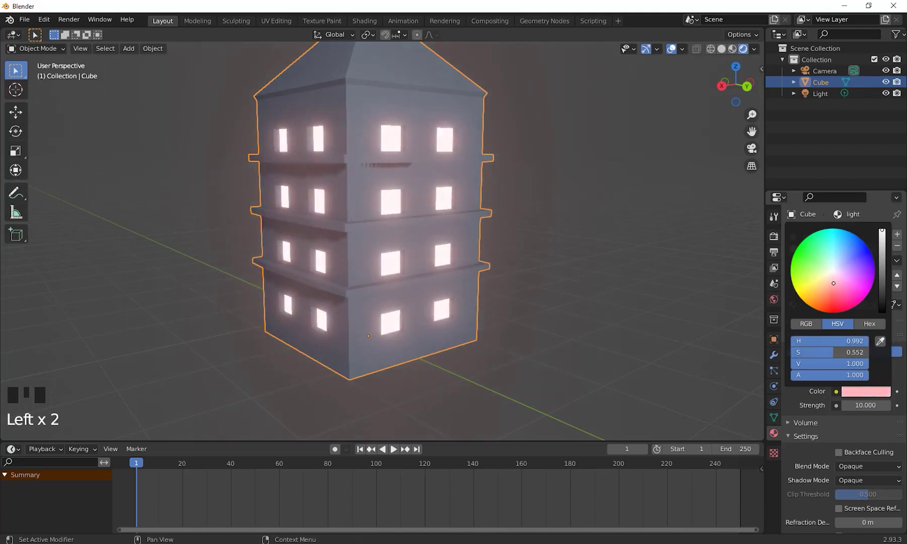
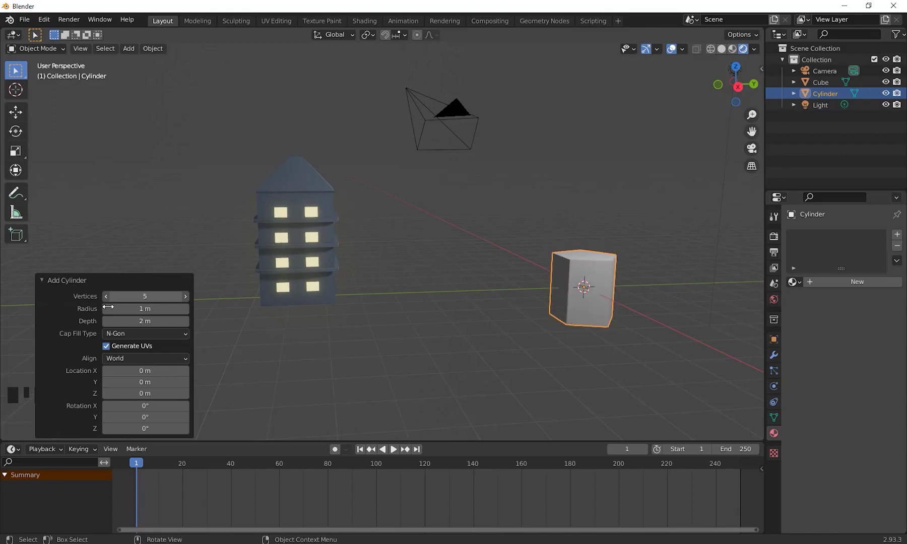
Step: Orbit the view toward the new low-poly cylinder beside the building and select it
left_click_drag(614, 307, 613, 330)
left_click_drag(582, 311, 514, 250)
left_click(514, 250)
scroll("down", 3)
left_click_drag(506, 329, 536, 259)
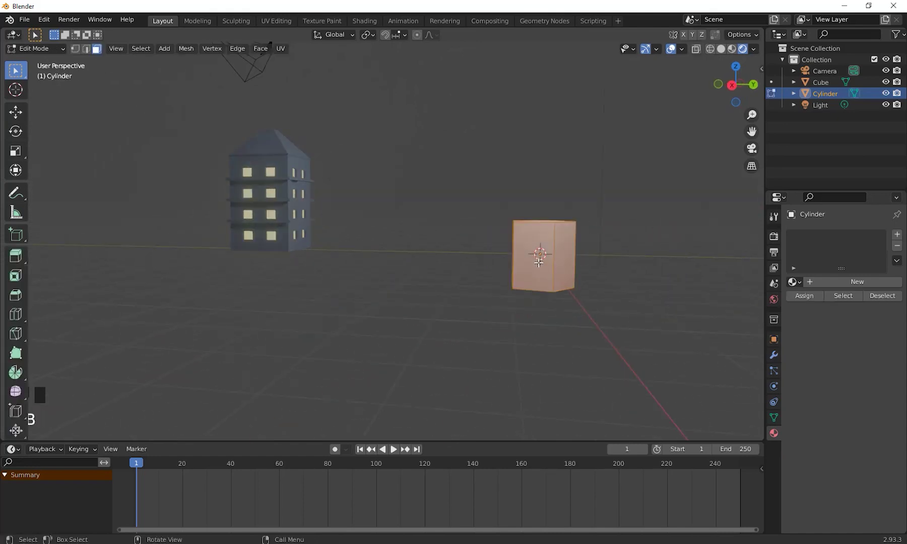
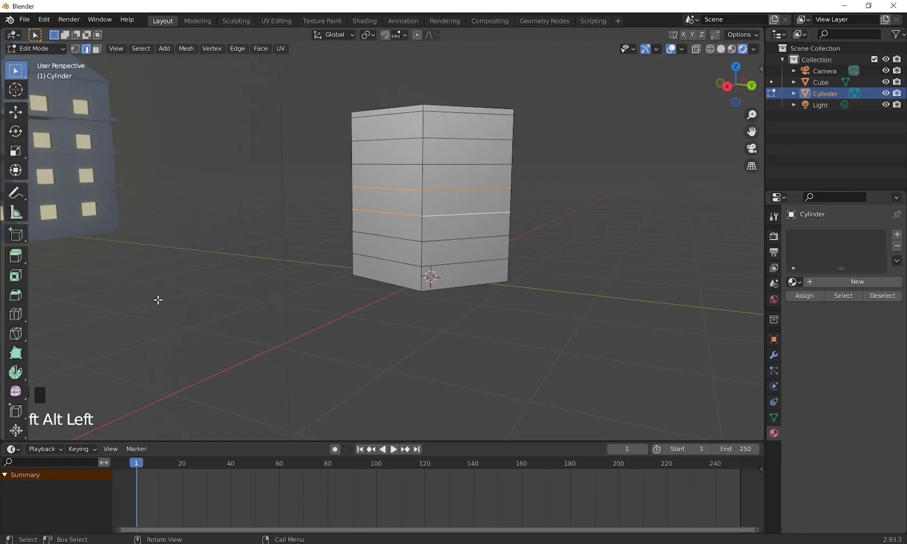
Step: Divide the cylinder tower into horizontal floor bands with loop cuts
key("t")
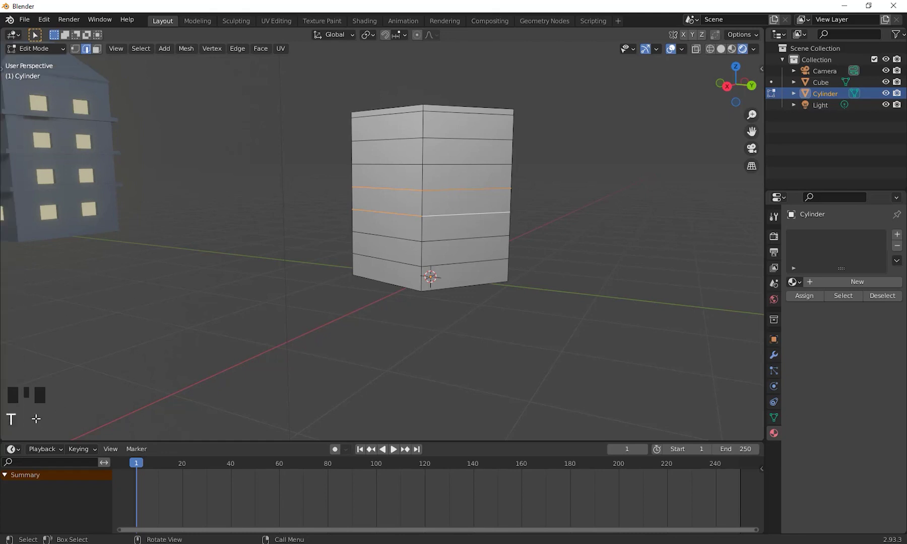
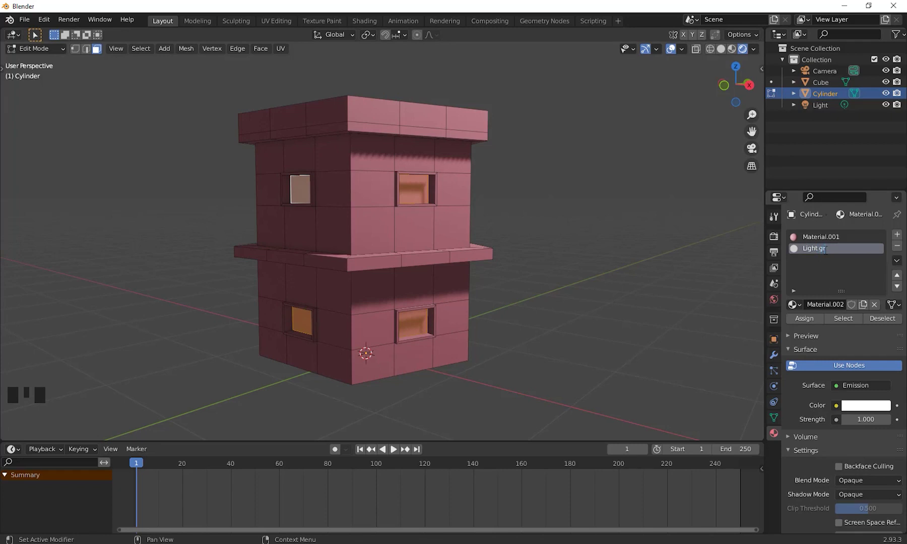
Step: Confirm the material name 'Light green' and switch to that window material
key("e")
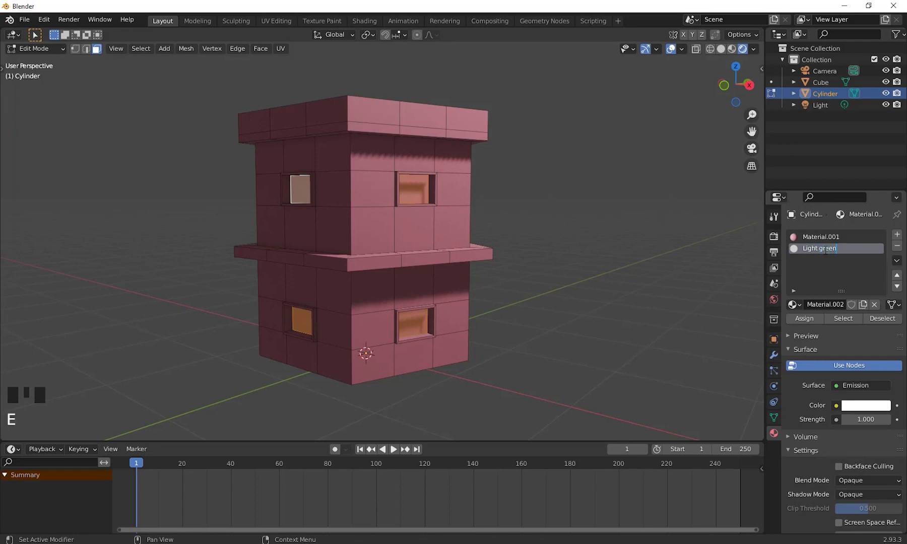
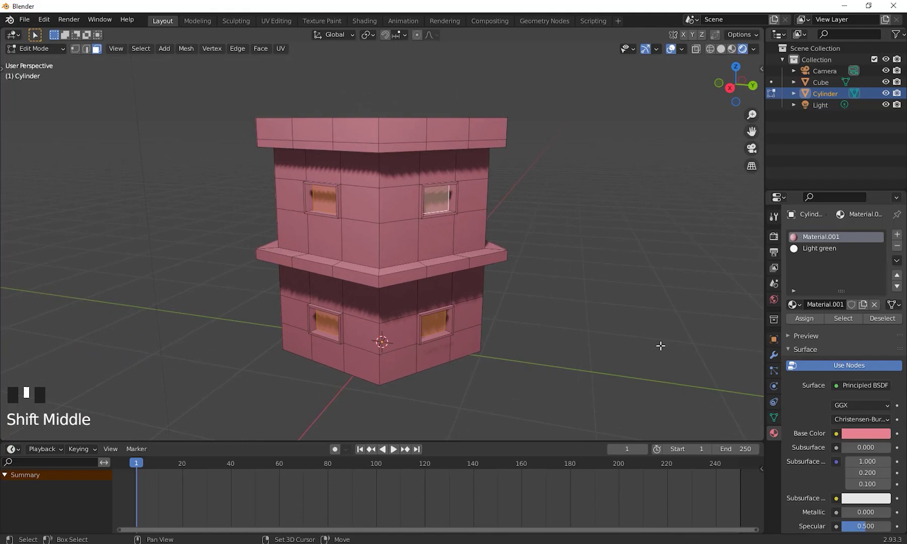
left_click(827, 253)
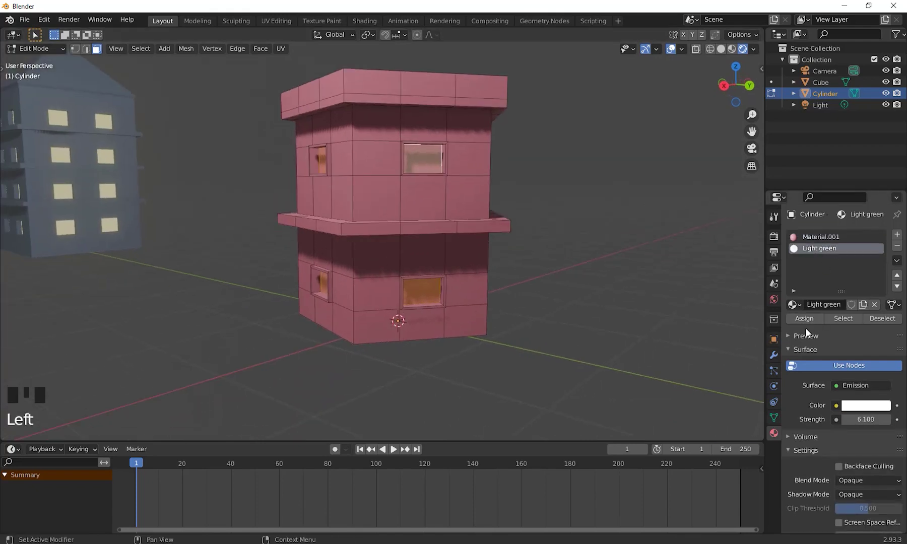
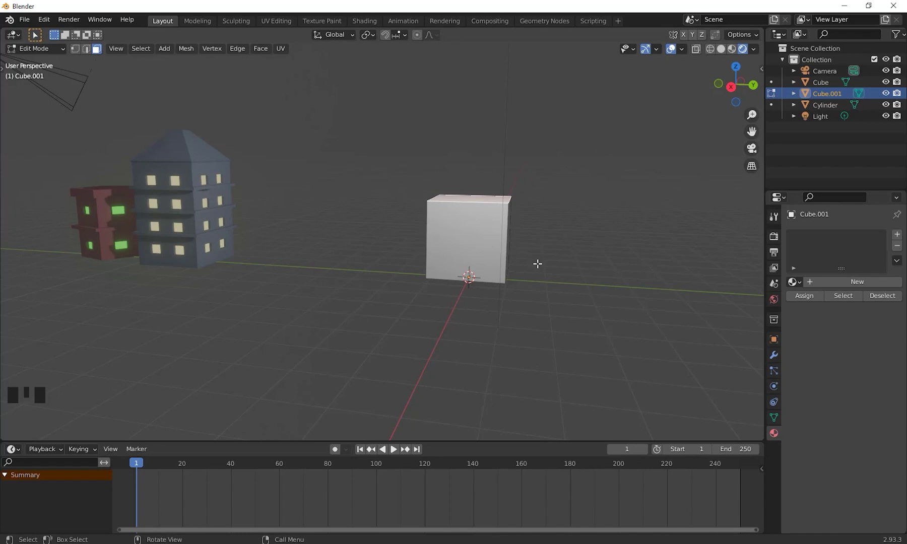
Step: Stretch the cube into a tall block and extrude a thin roof slab on its top
key("g")
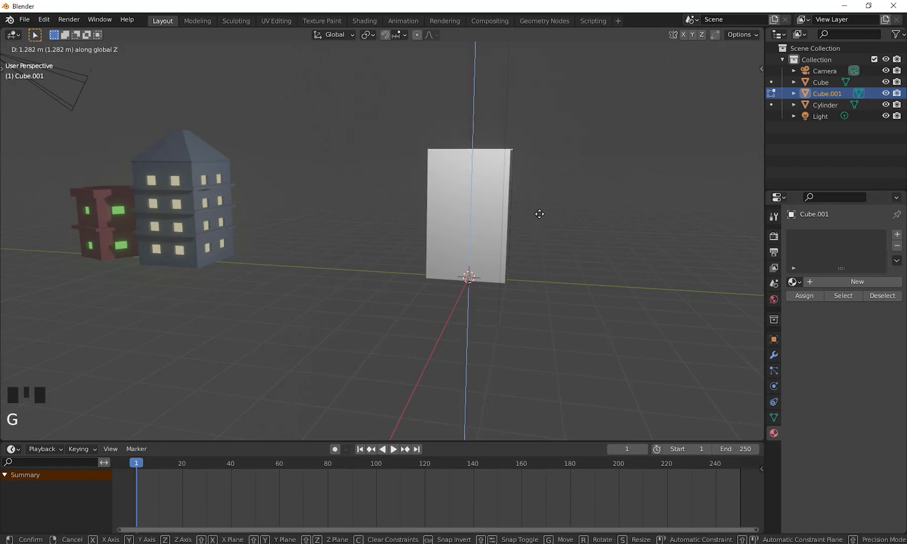
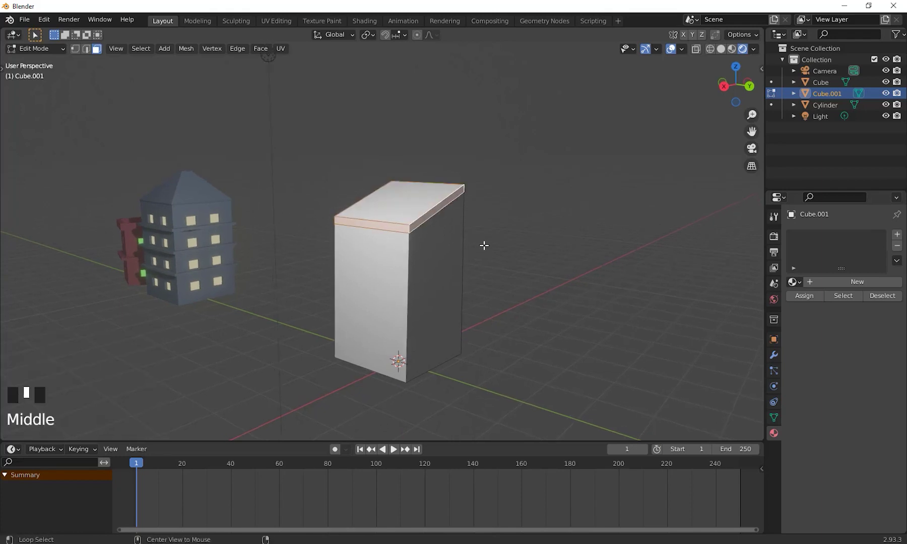
key("alt+e")
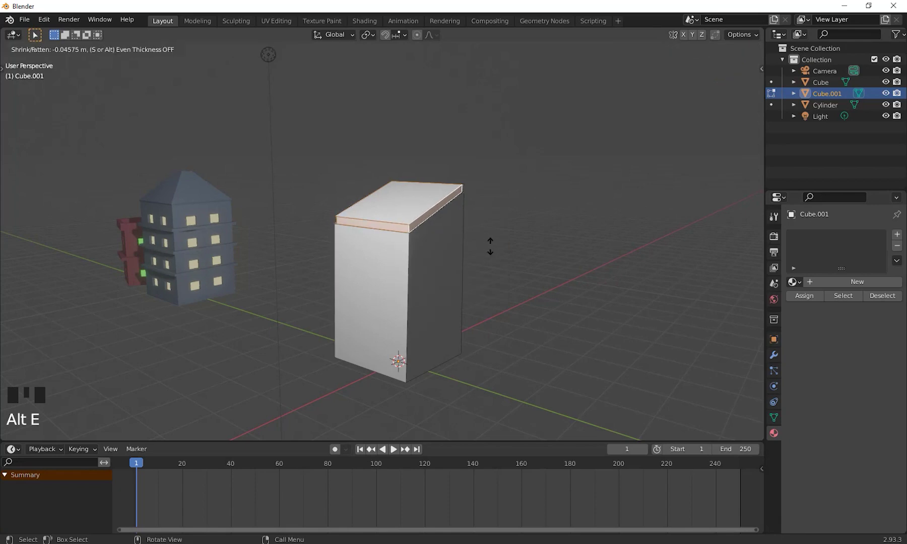
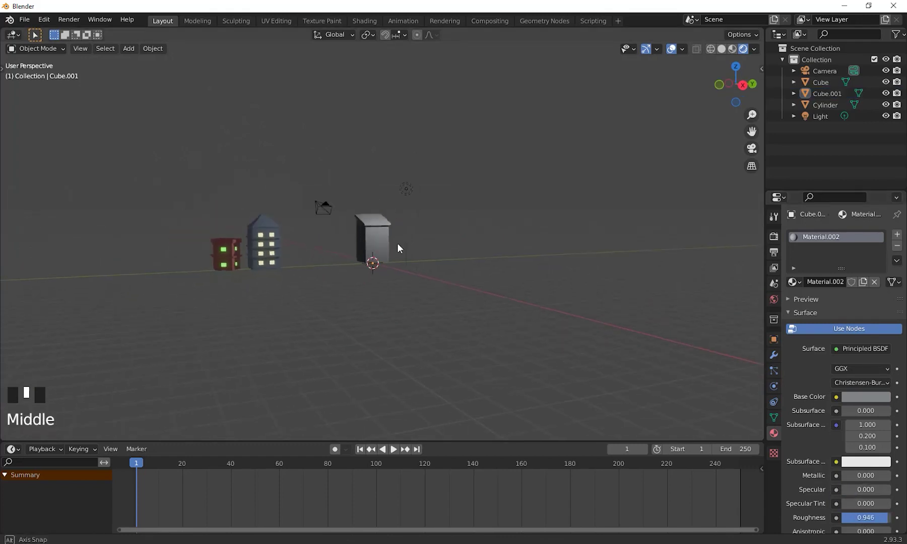
scroll("up", 3)
left_click_drag(396, 277, 479, 262)
Step: Select the scene light, make it a Sun and aim its direction down over the buildings
scroll("down", 3)
left_click_drag(439, 284, 464, 161)
left_click(464, 161)
middle_click(532, 206)
left_click_drag(494, 180, 458, 156)
left_click(446, 149)
left_click_drag(629, 241, 827, 285)
left_click(827, 285)
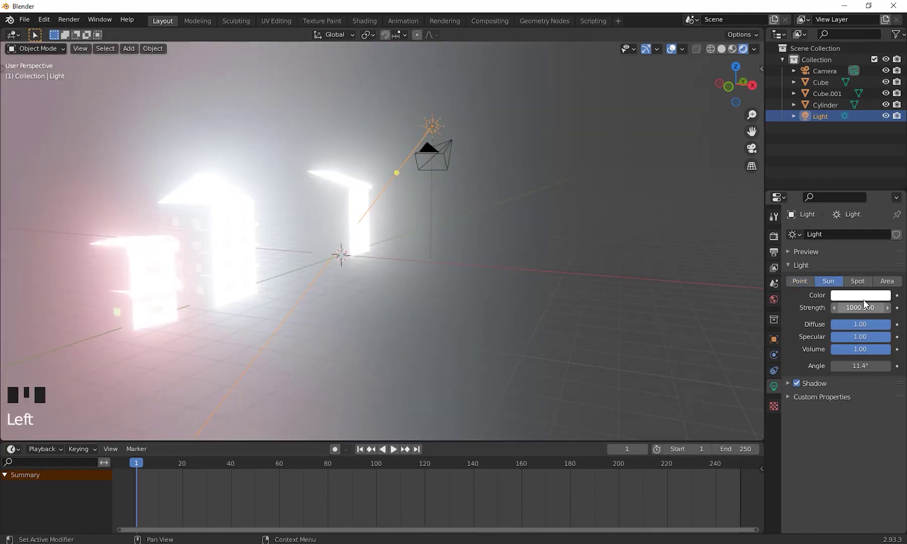
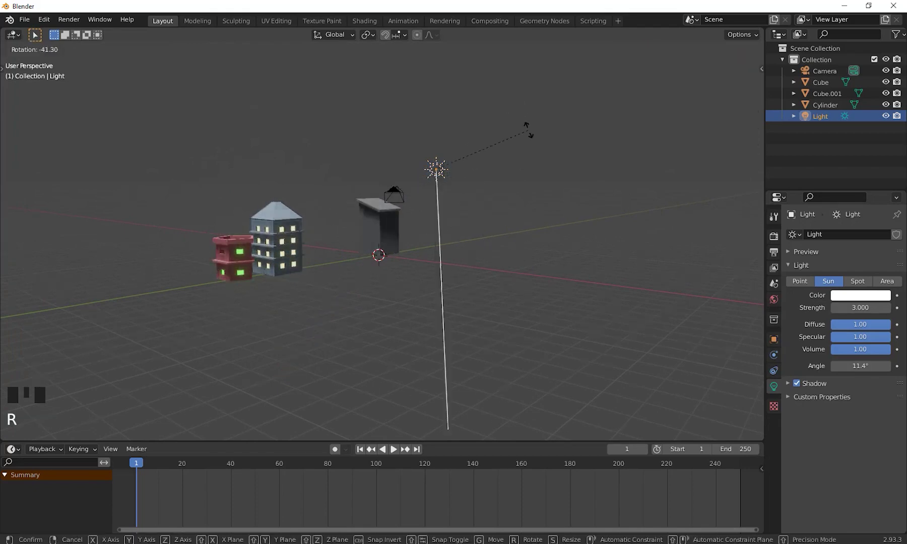
left_click_drag(437, 296, 379, 235)
left_click(411, 257)
Step: Reposition the grey block, then reselect the sun light while orbiting around the scene
scroll("up", 3)
left_click_drag(470, 302, 487, 304)
key("g")
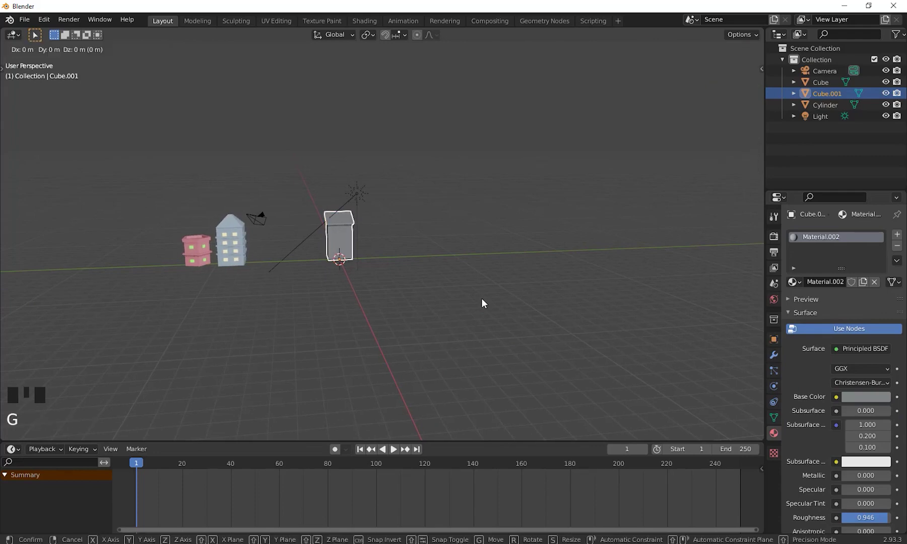
middle_click(454, 311)
left_click_drag(414, 328, 472, 323)
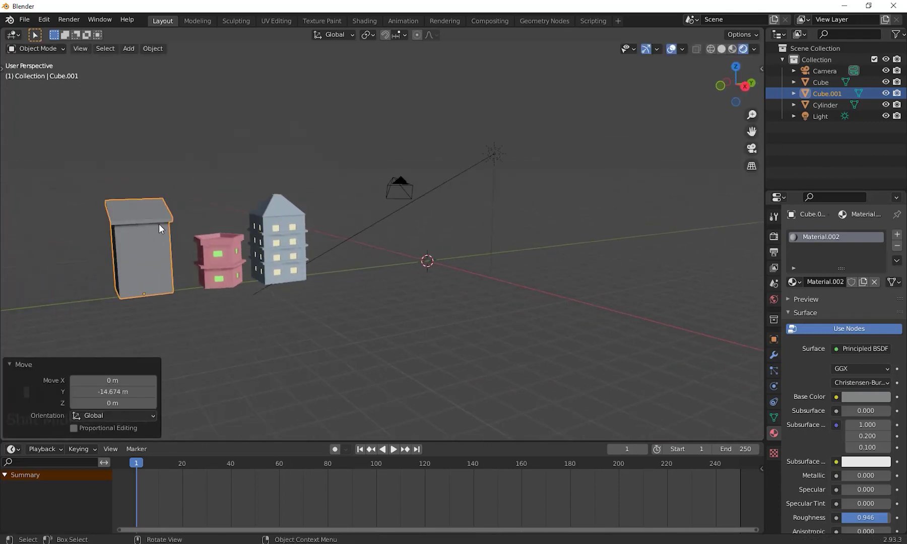
left_click(153, 265)
left_click_drag(269, 296, 480, 308)
scroll("down", 3)
left_click_drag(449, 316, 285, 177)
left_click(284, 176)
left_click_drag(409, 258, 325, 198)
left_click(325, 198)
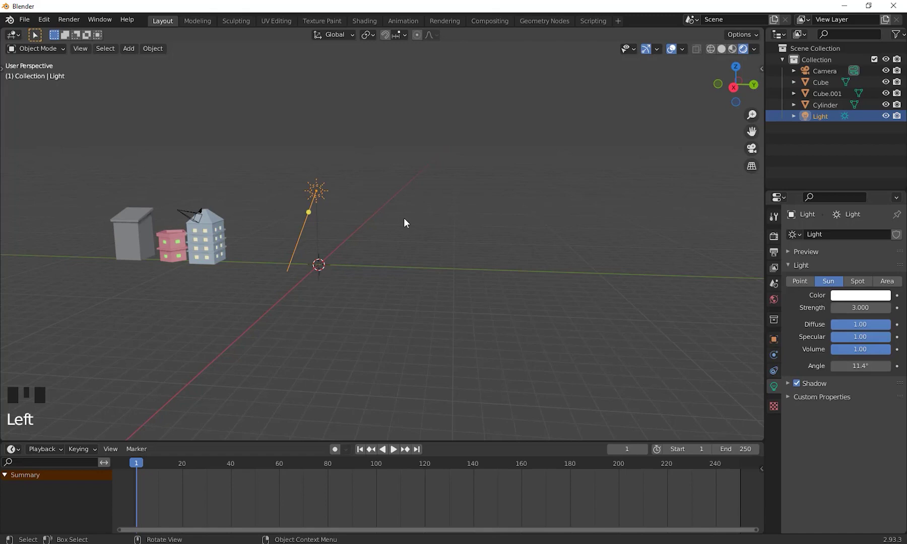
left_click(408, 221)
left_click_drag(346, 235, 426, 279)
Step: Add a plane from the Shift+A menu, resize it and start repositioning it
key("shift+a")
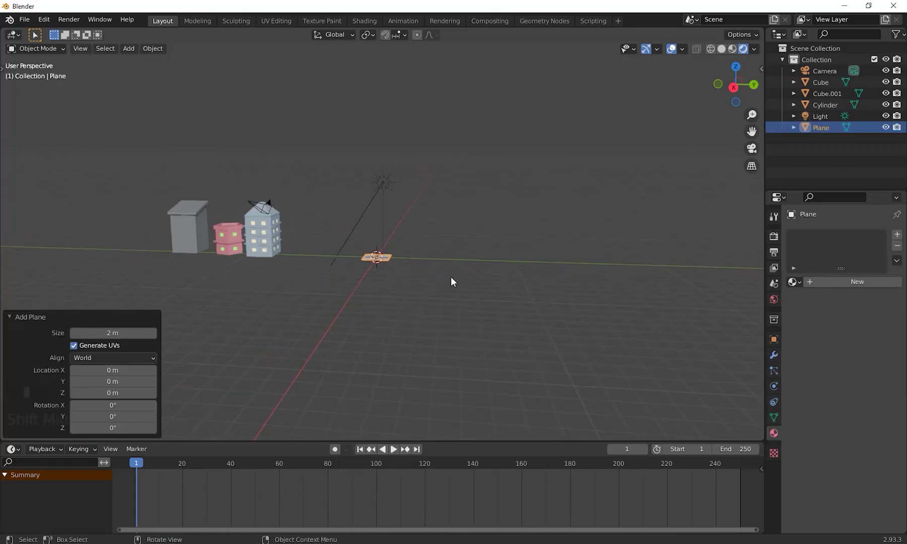
left_click_drag(448, 302, 393, 280)
left_click_drag(425, 297, 355, 279)
key("g")
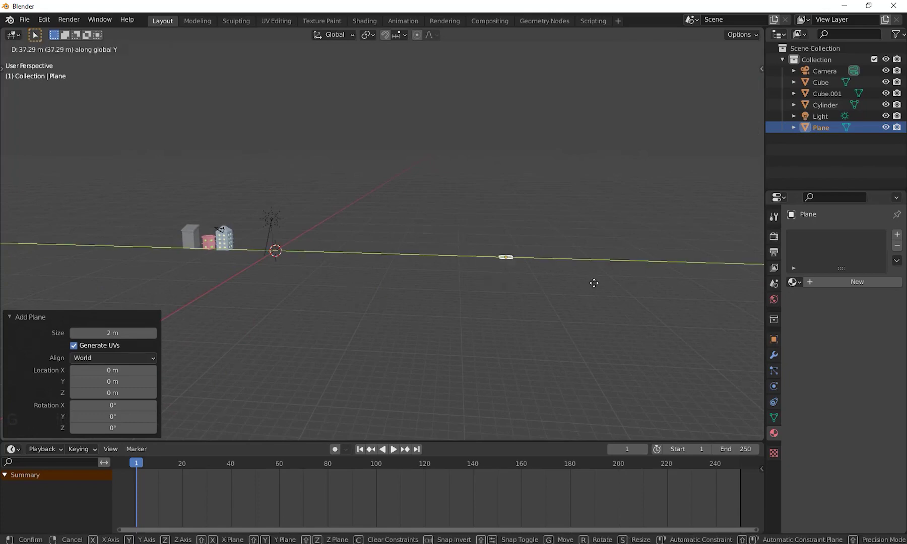
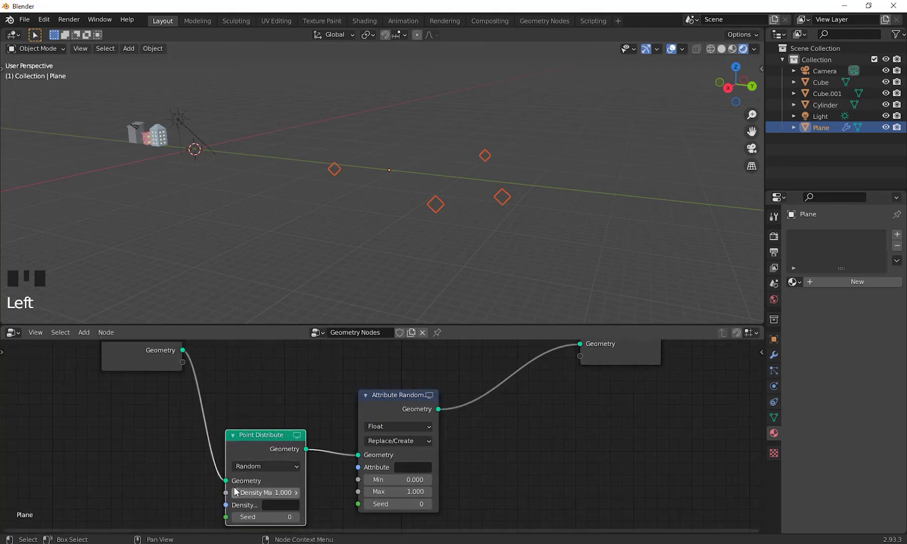
Step: Link Attribute Randomize between Point Distribute and Group Output in the plane's node tree
left_click_drag(534, 446, 538, 385)
left_click(539, 385)
left_click_drag(485, 466, 155, 137)
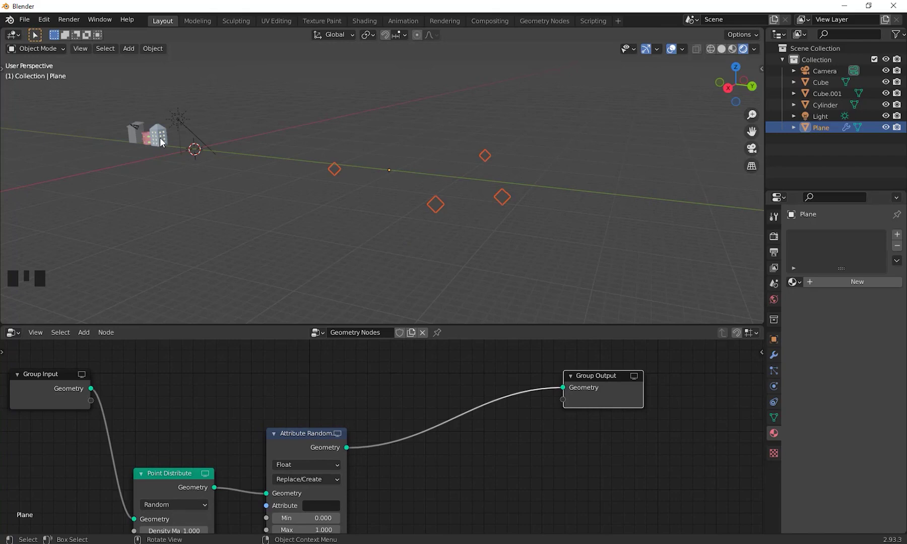
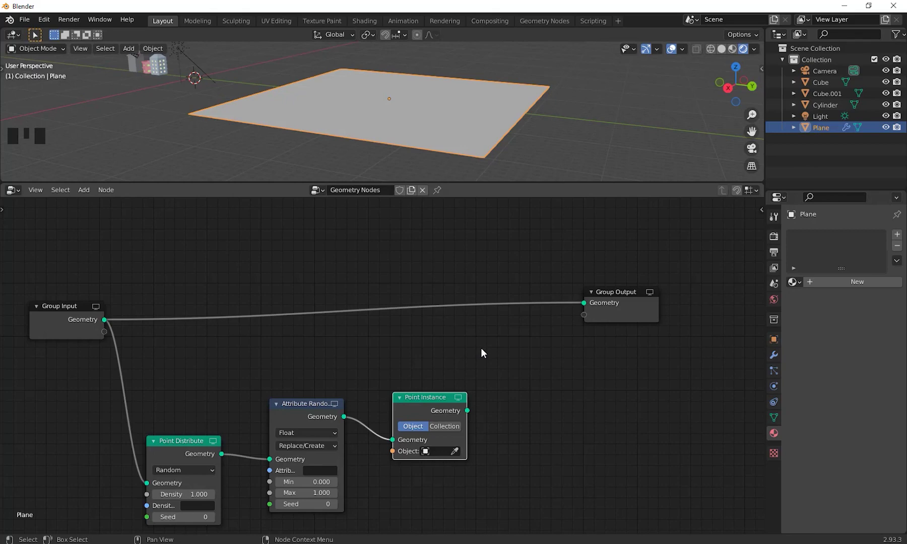
Step: Add a Point Instance node from the Shift+A node menu
key("shift+a")
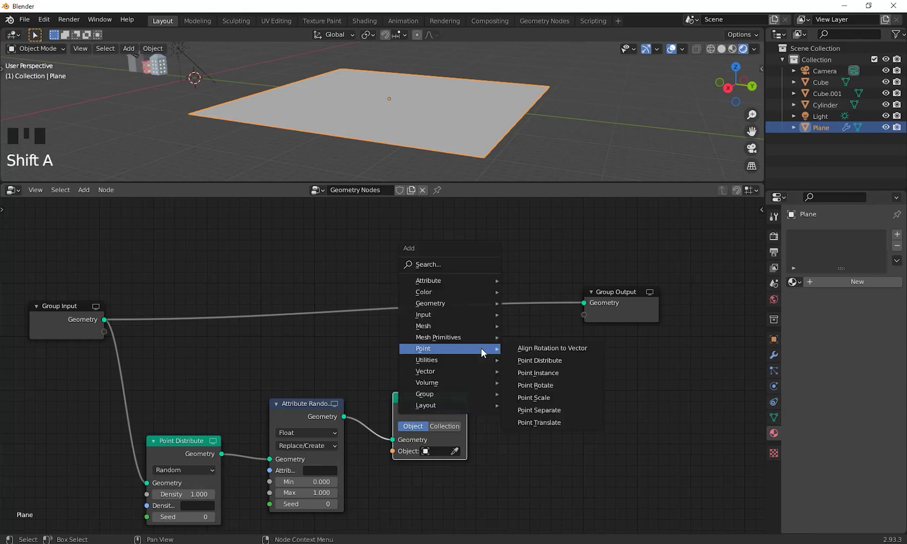
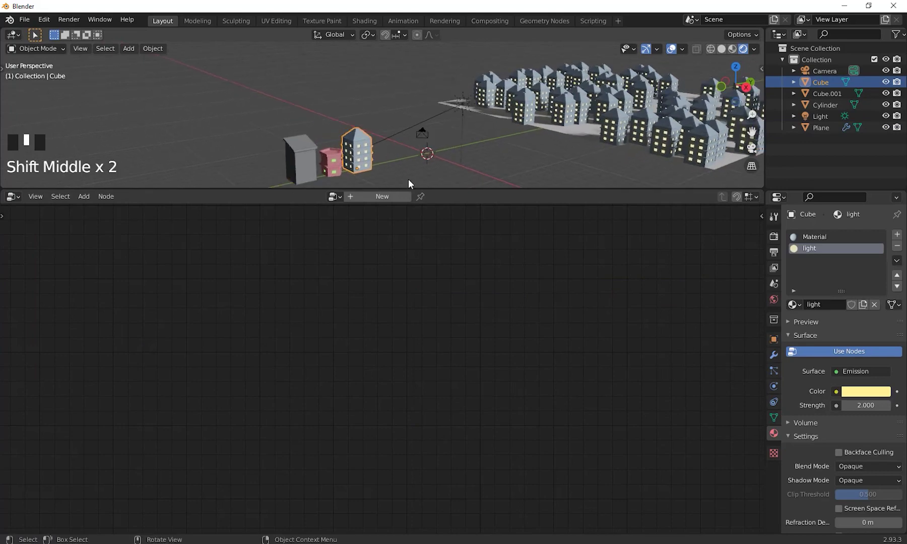
Step: Enter Edit Mode on the house, select all its geometry and rescale it into a taller tower
key("Tab")
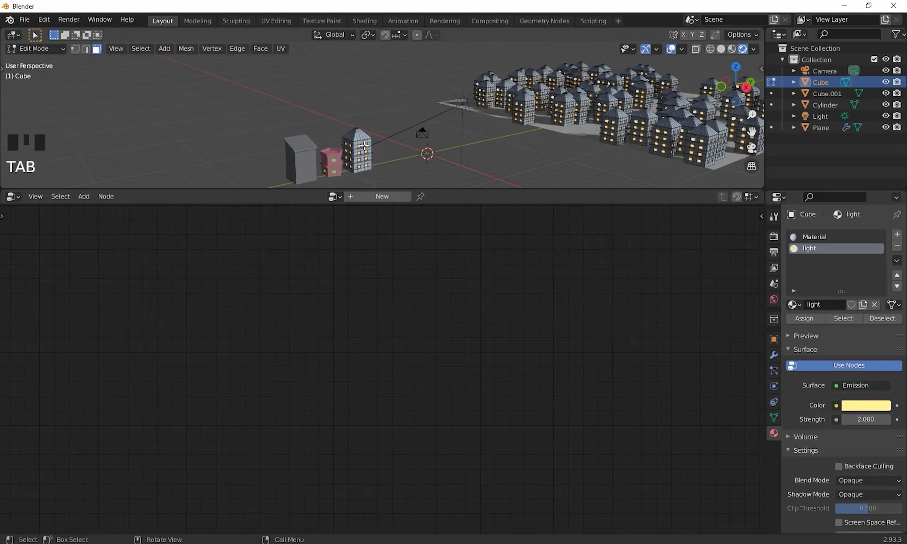
key("a")
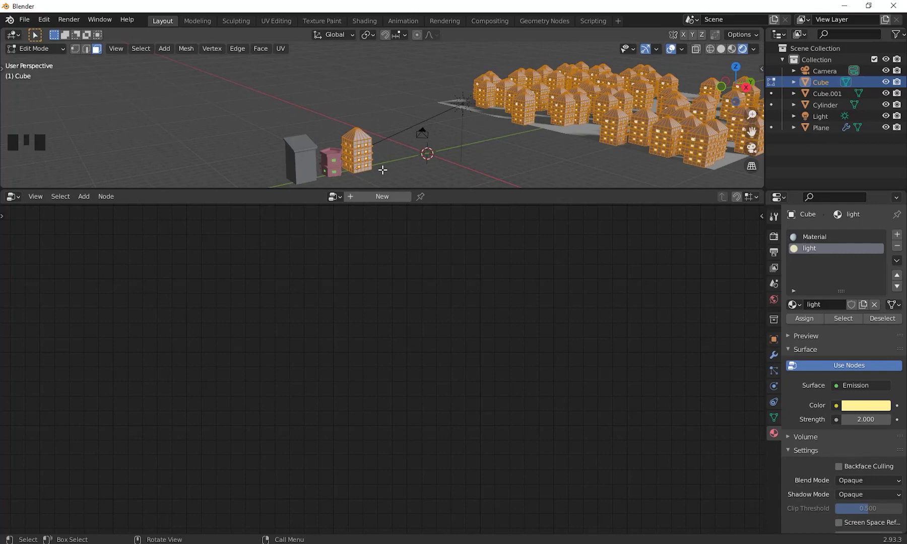
key("s")
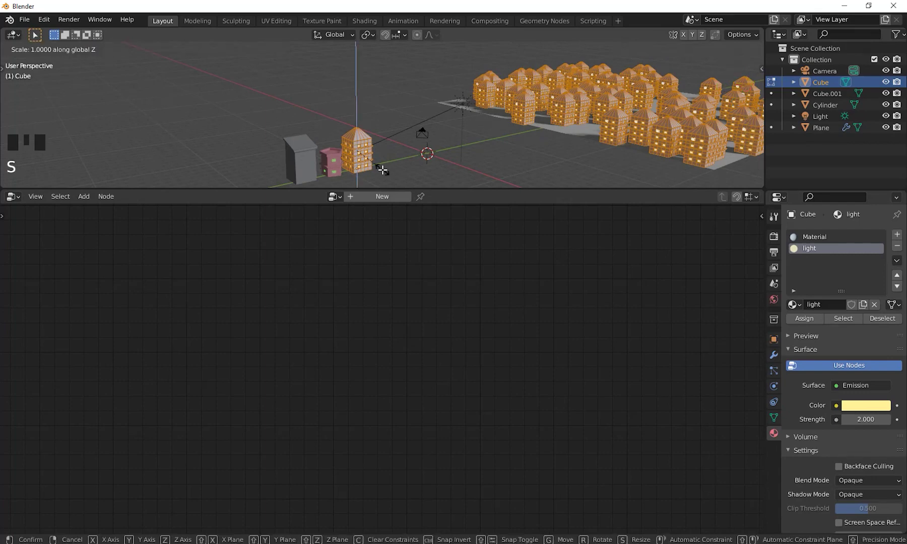
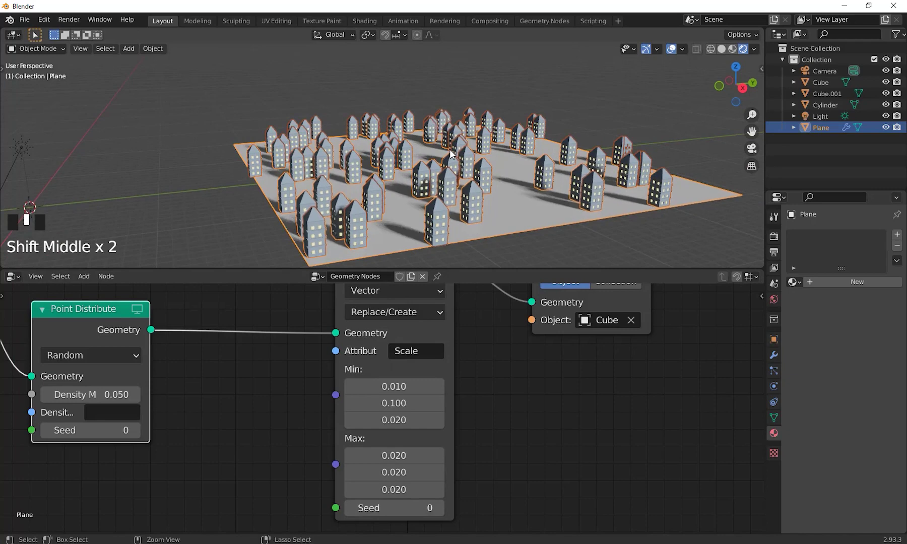
Step: Pan beside the city and select the house model
key("ctrl+a")
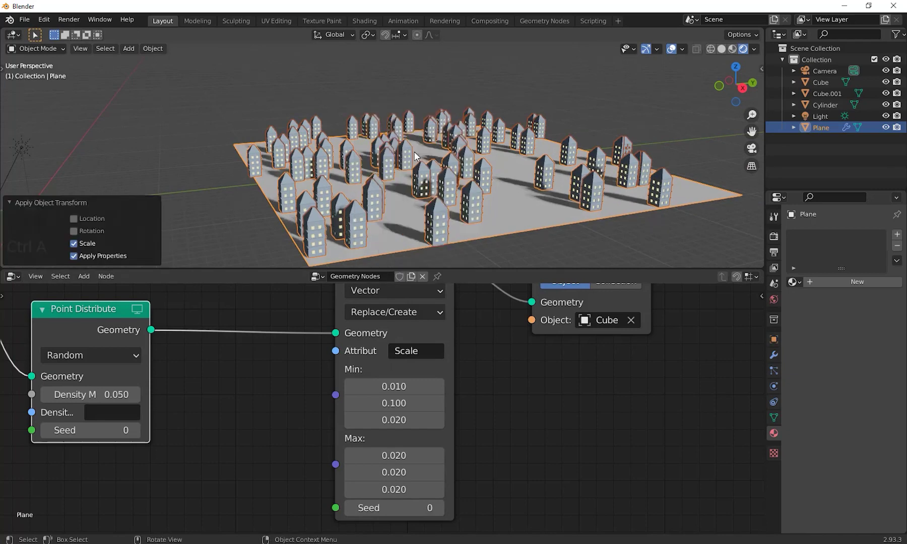
left_click_drag(361, 192, 489, 169)
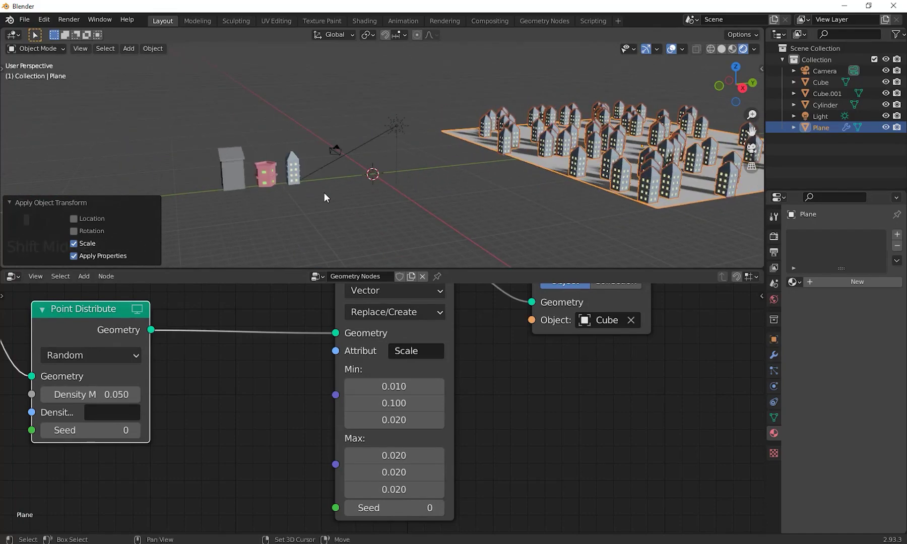
left_click(355, 203)
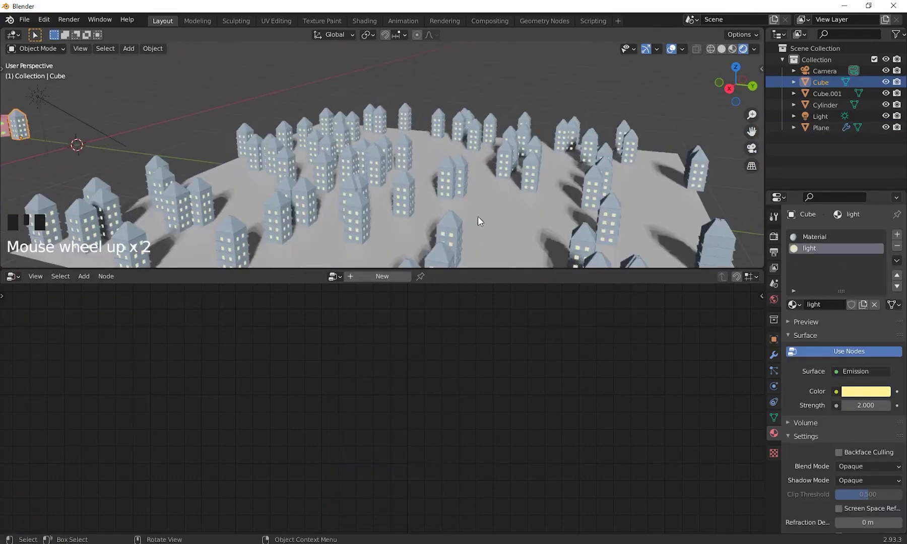
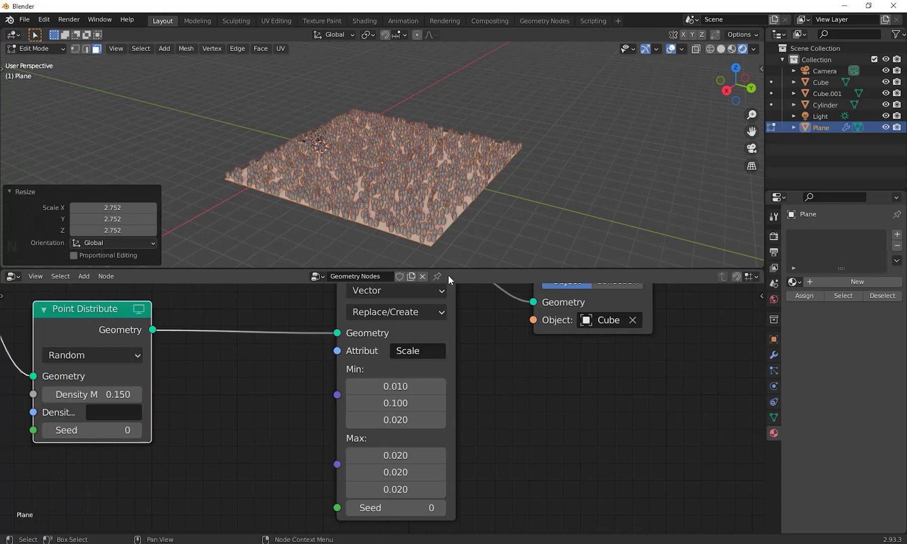
Step: Zoom in to inspect the densely packed buildings
middle_click(502, 206)
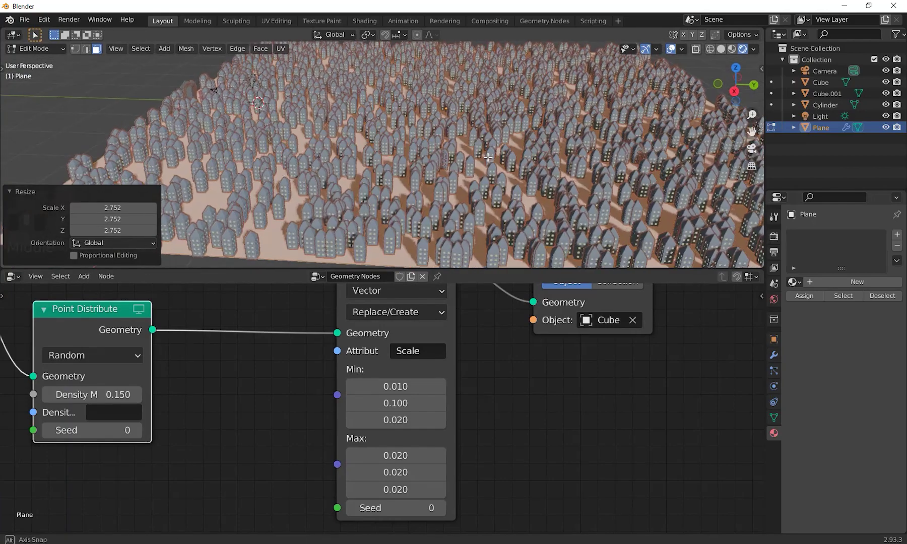
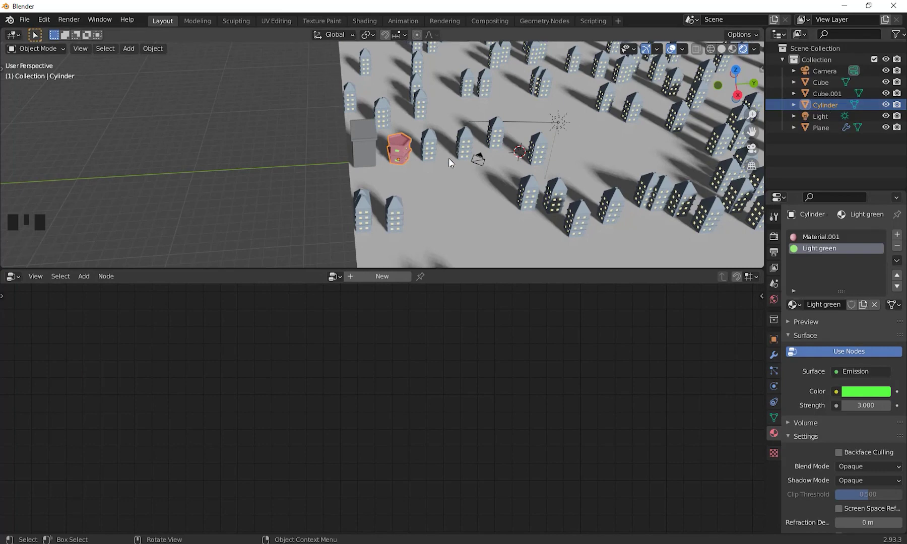
Step: Move the pink cylinder away from the city
key("g")
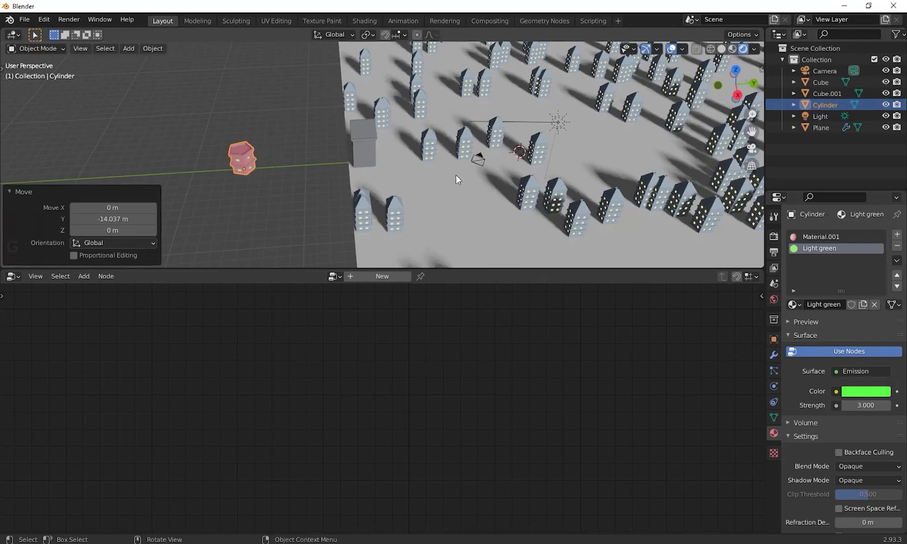
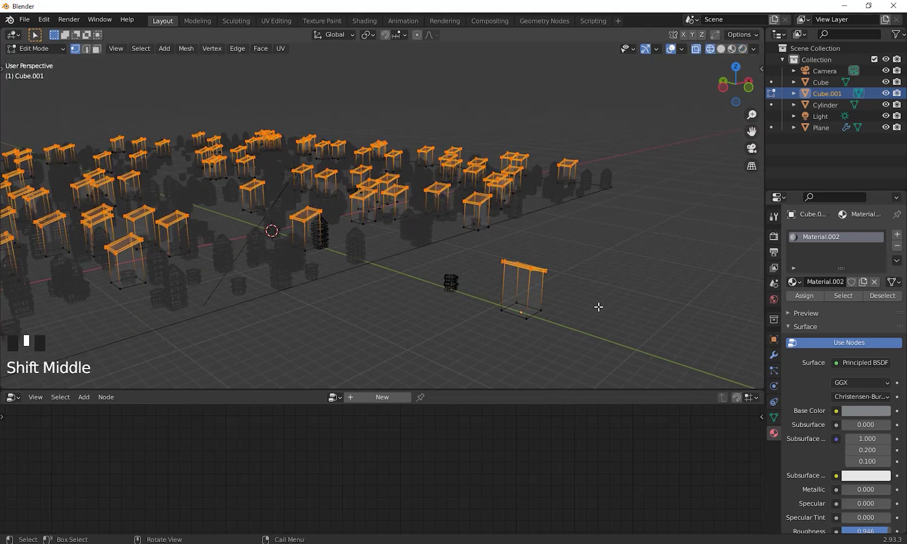
Step: Stretch the box tower taller along its height
key("g")
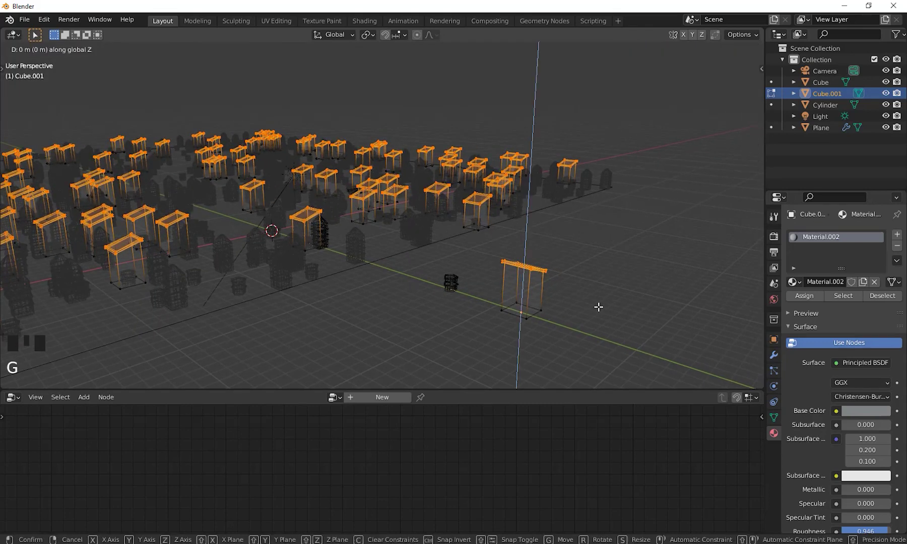
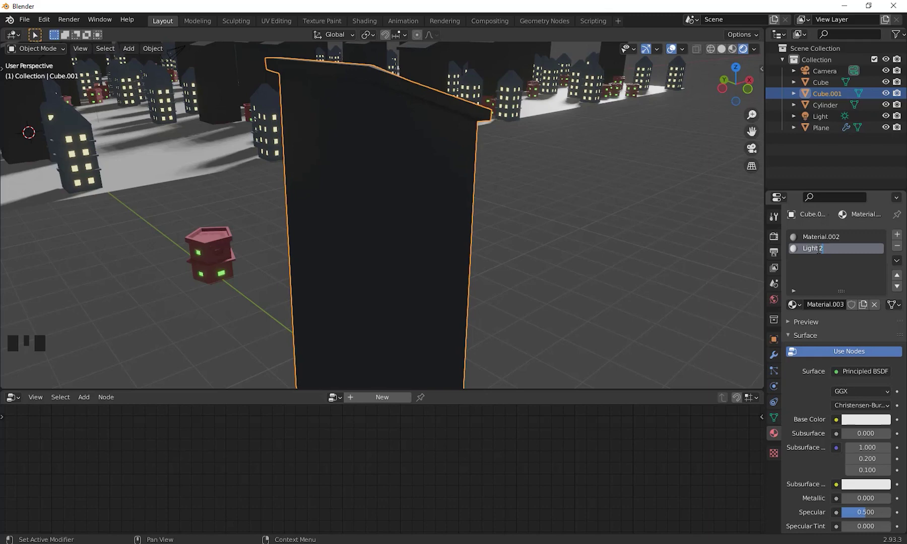
Step: Orbit and zoom around the box tower, select it and enter Edit Mode on its mesh
left_click_drag(838, 374, 615, 268)
scroll("down", 3)
left_click_drag(508, 217, 481, 235)
scroll("up", 3)
left_click_drag(482, 260, 422, 245)
left_click_drag(421, 245, 502, 276)
left_click_drag(516, 280, 339, 266)
left_click(340, 266)
left_click_drag(449, 299, 327, 266)
scroll("up", 3)
left_click_drag(358, 278, 440, 234)
left_click_drag(440, 233, 481, 279)
left_click_drag(472, 304, 431, 276)
scroll("up", 3)
left_click_drag(433, 279, 370, 238)
left_click(370, 239)
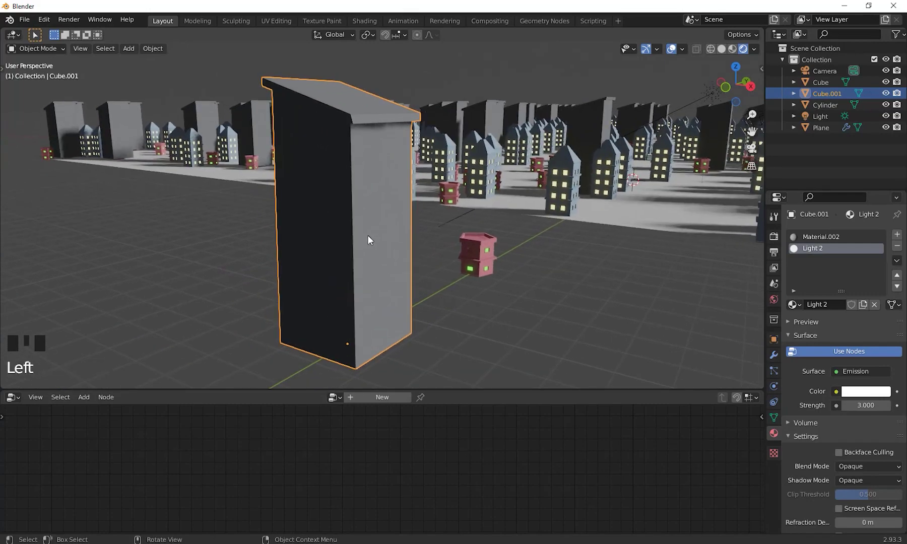
key("Tab")
Step: Start a Loop Cut to slice horizontal rings around the tower
key("ctrl+r")
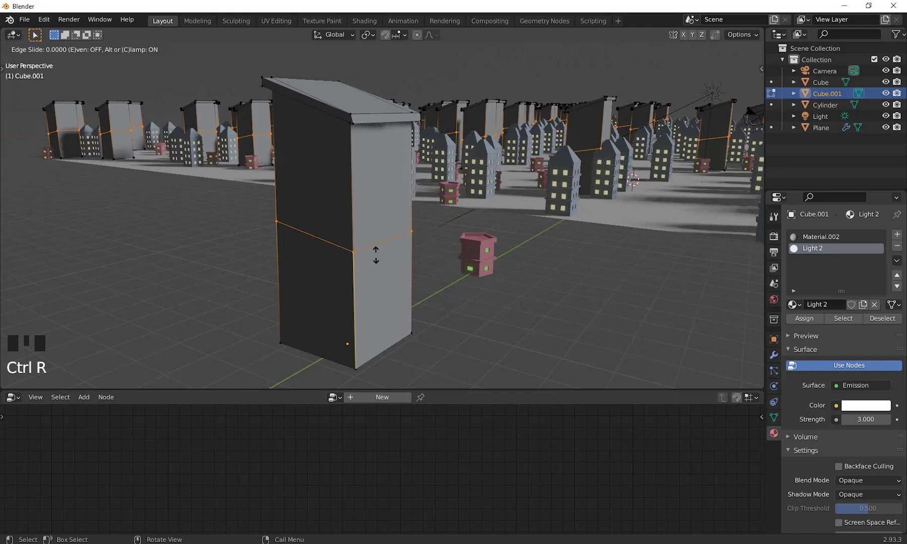
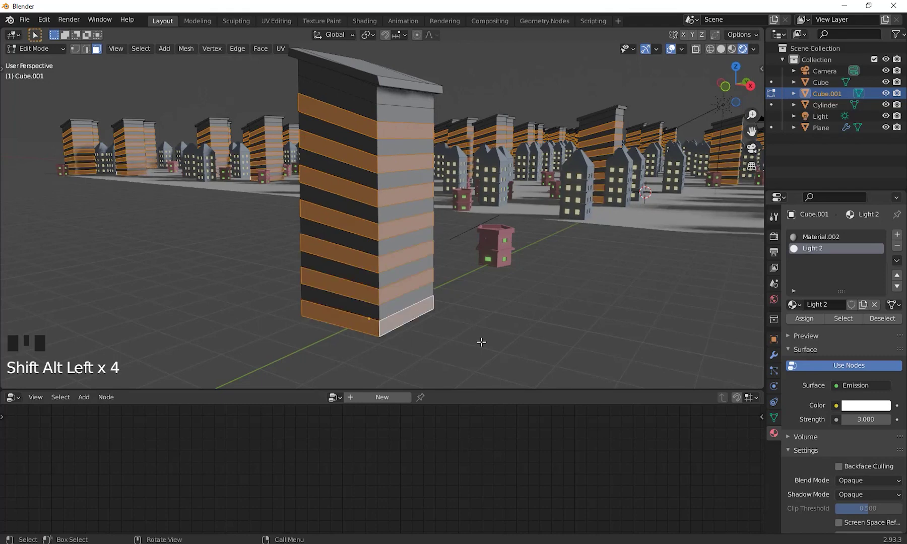
Step: Extrude the tower's alternating stripe bands outward as ledges and start insetting those faces
key("alt+e")
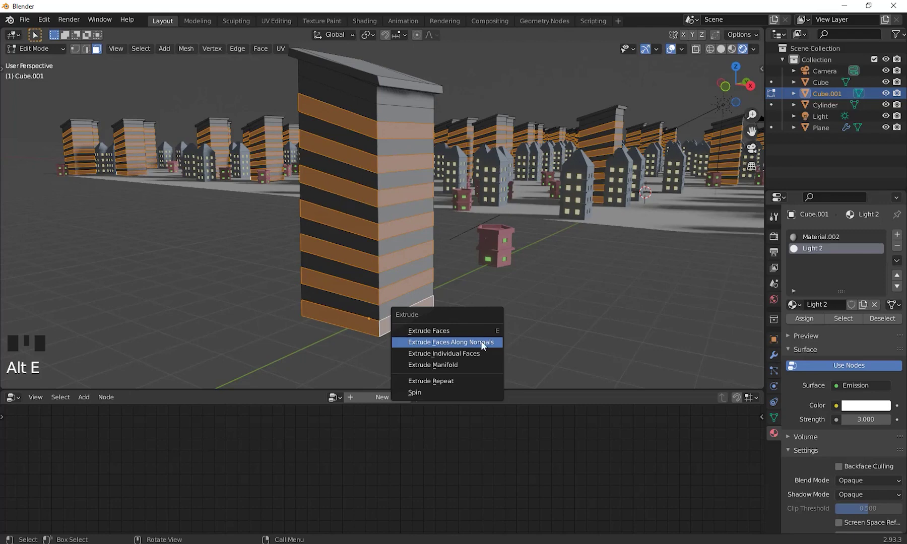
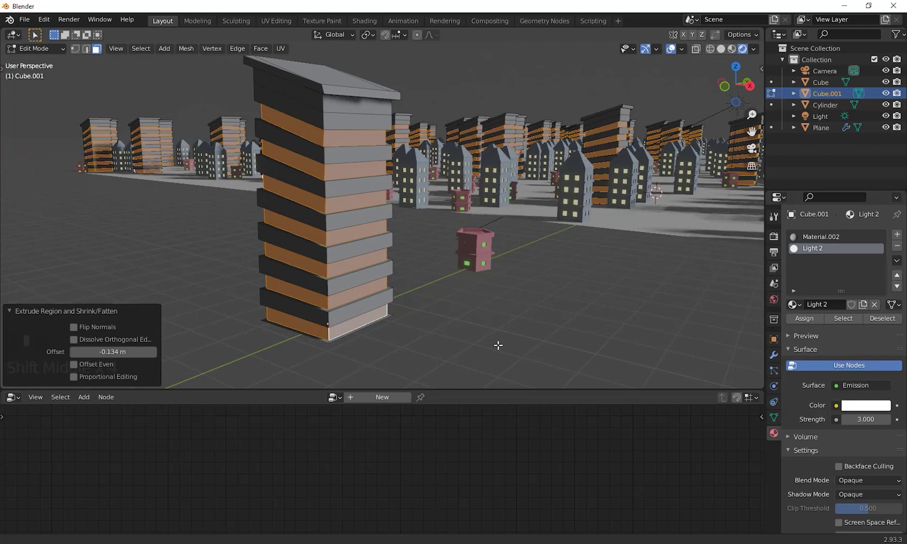
key("alt+e")
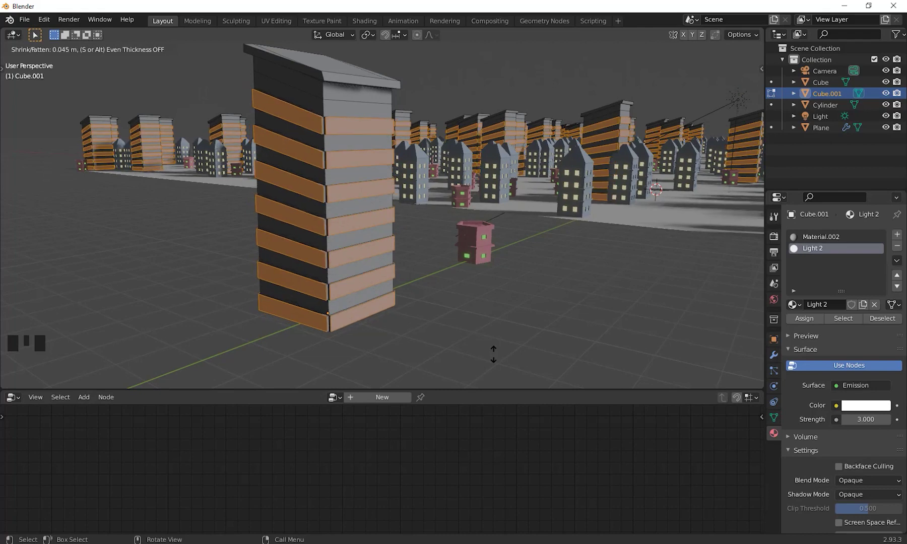
middle_click(479, 334)
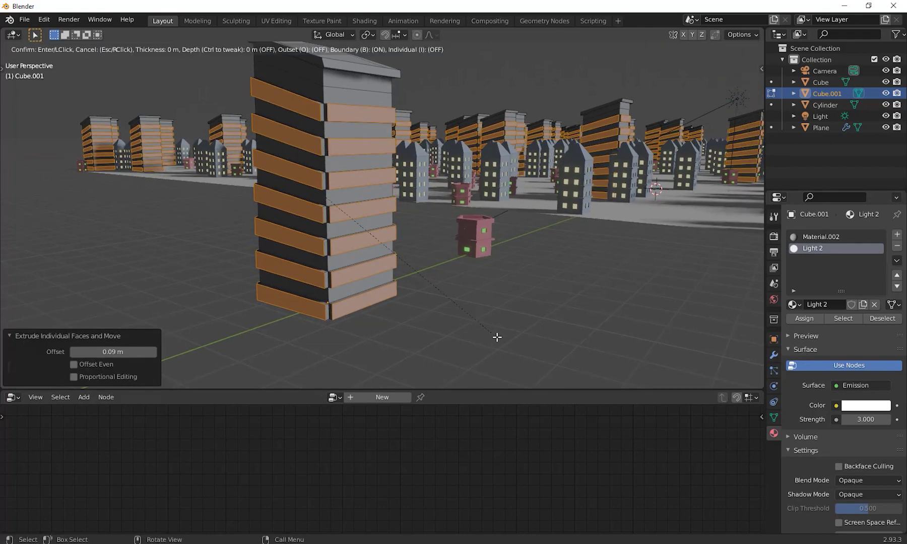
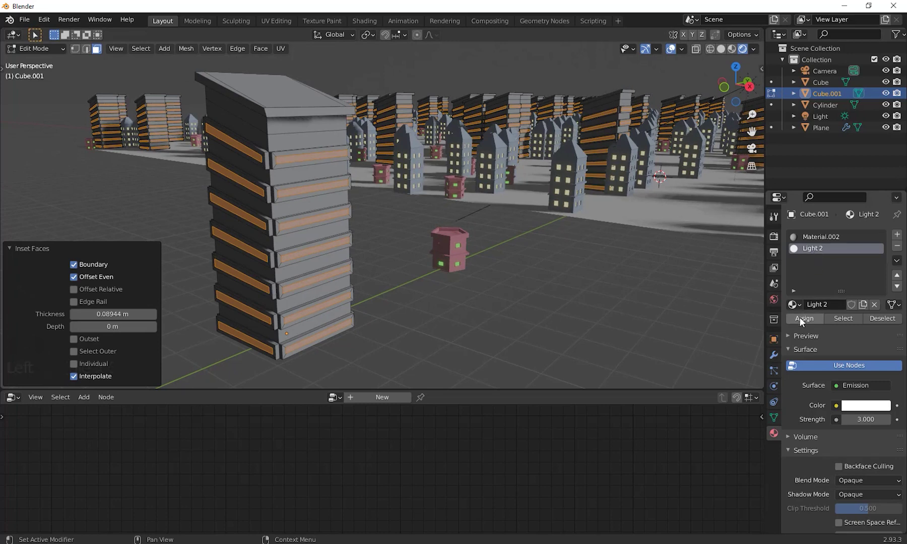
Step: Assign the glowing Light 2 material to the stripe faces and set its emission colour to blue
left_click(806, 323)
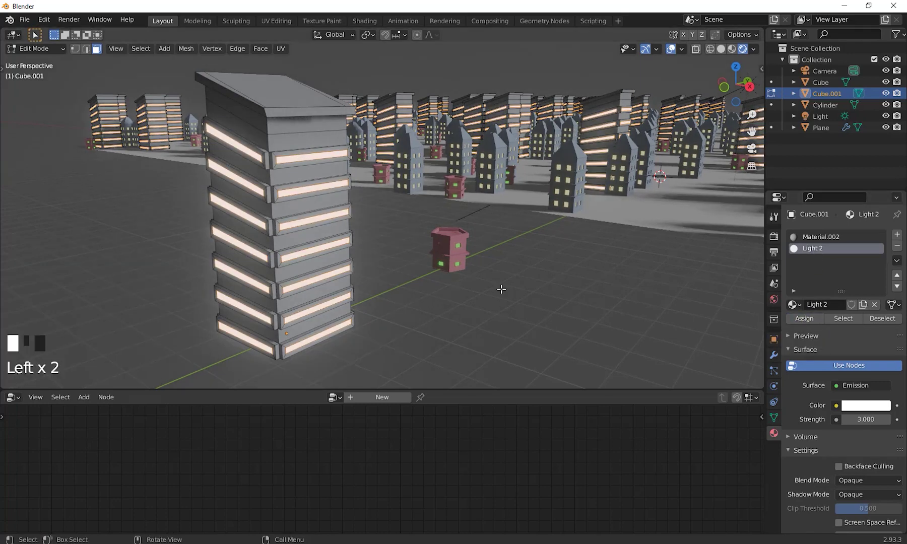
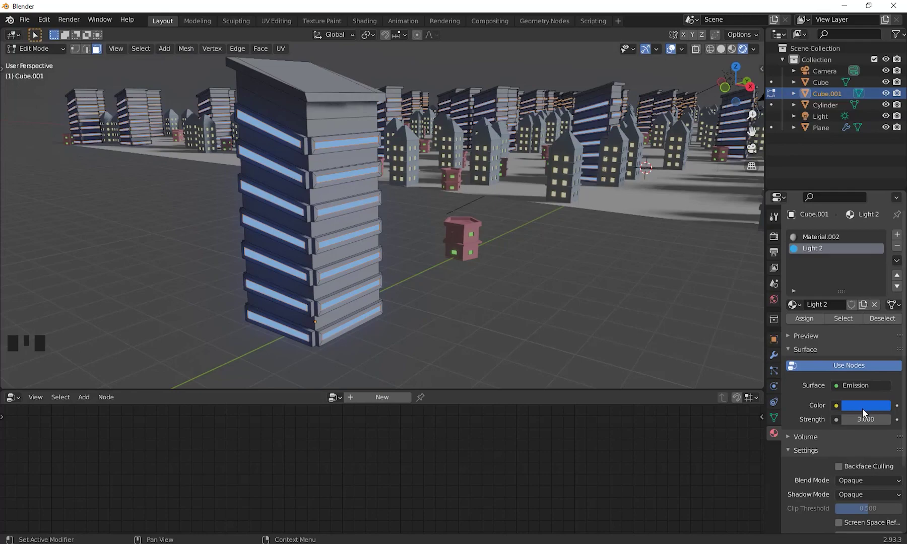
left_click(866, 411)
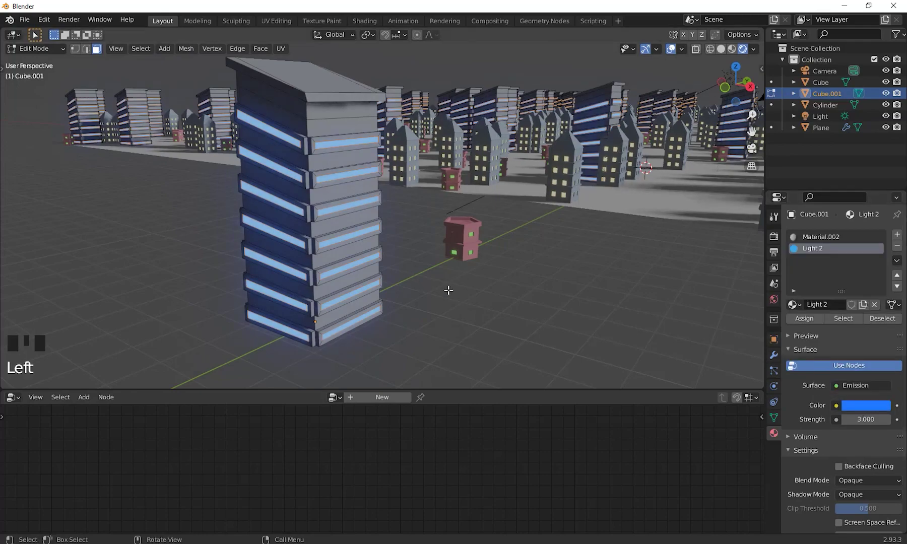
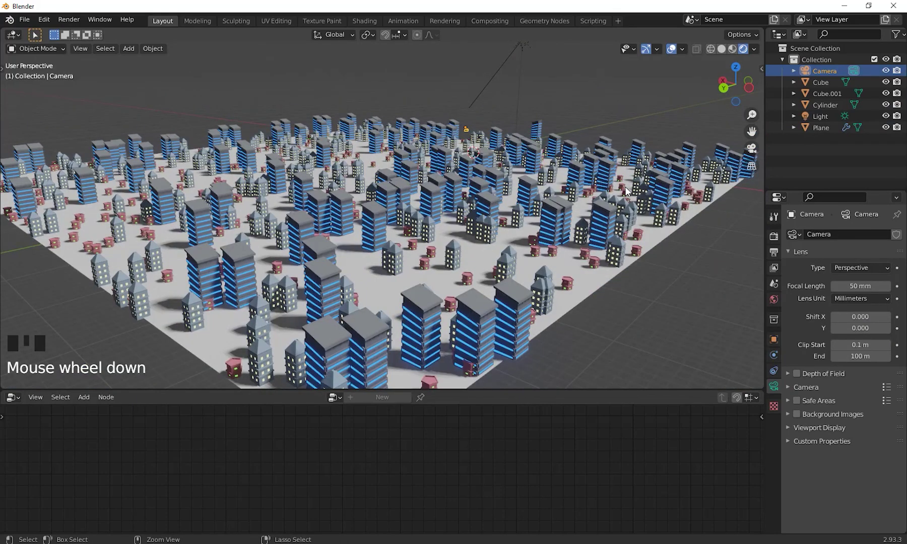
Step: Look through the scene camera, lock it to the view and frame a low street-level shot among the towers
key("ctrl+KP_0")
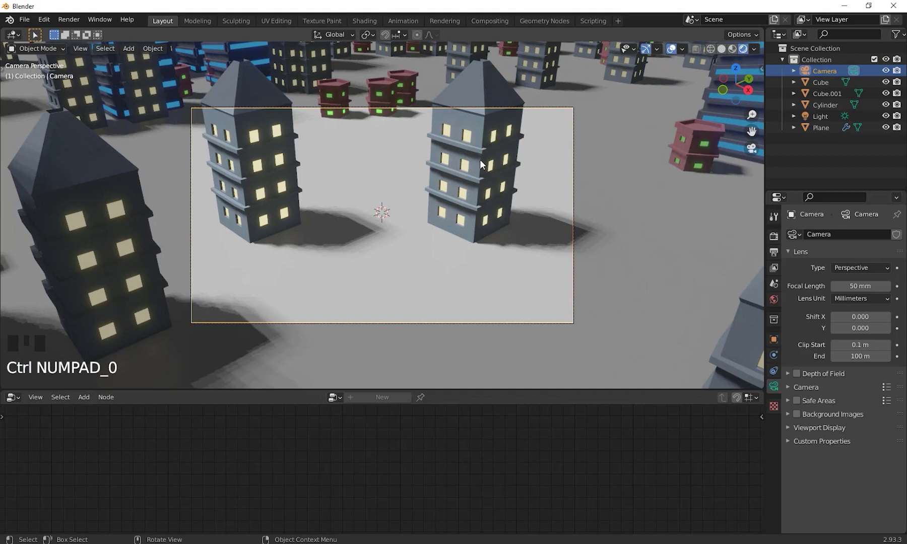
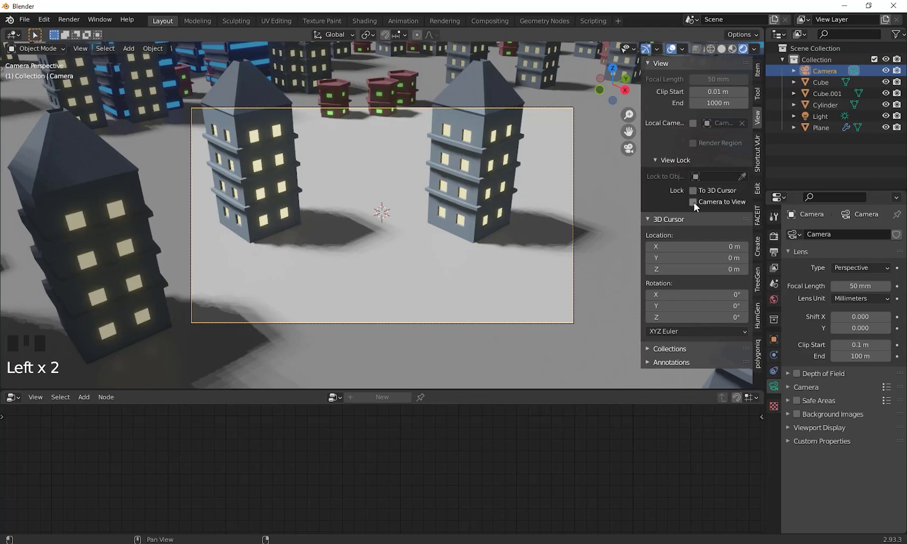
left_click(698, 206)
scroll("down", 3)
left_click_drag(441, 207, 476, 207)
scroll("up", 3)
left_click_drag(457, 213, 456, 211)
scroll("down", 3)
left_click_drag(464, 190, 709, 206)
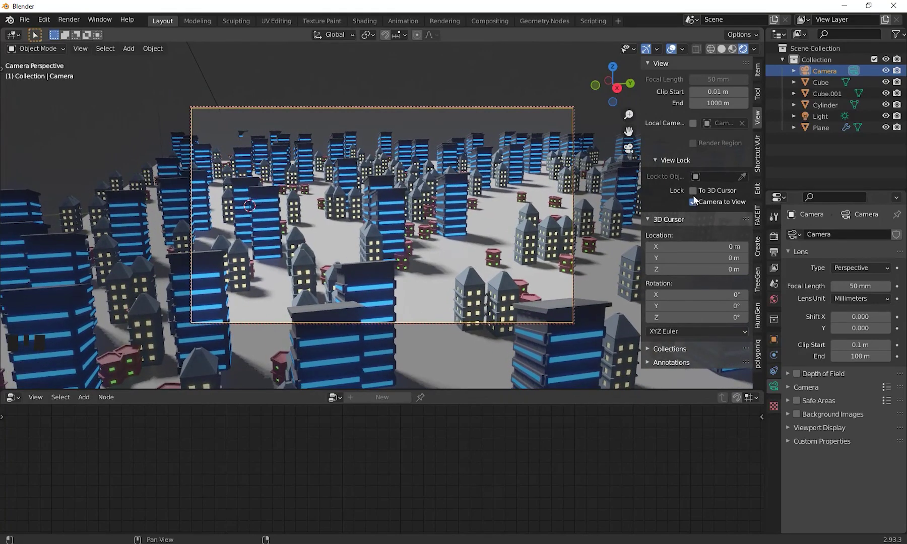
Step: Set the camera focal length to 25 mm, release the view lock and hide the sidebar
left_click(696, 205)
scroll("up", 3)
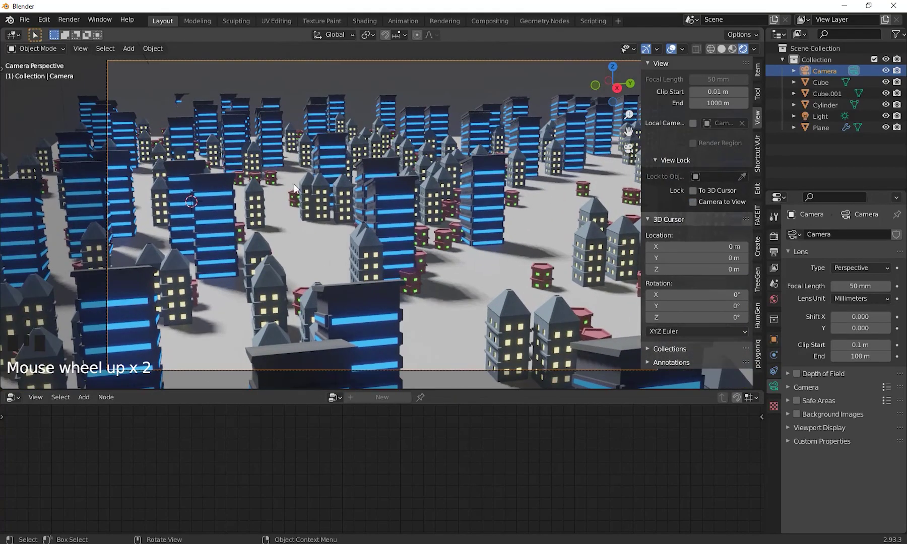
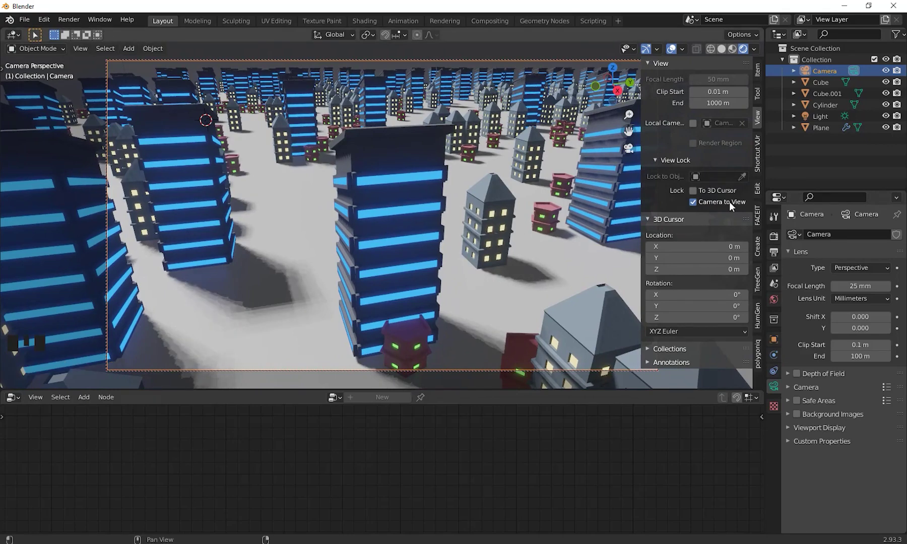
left_click(700, 205)
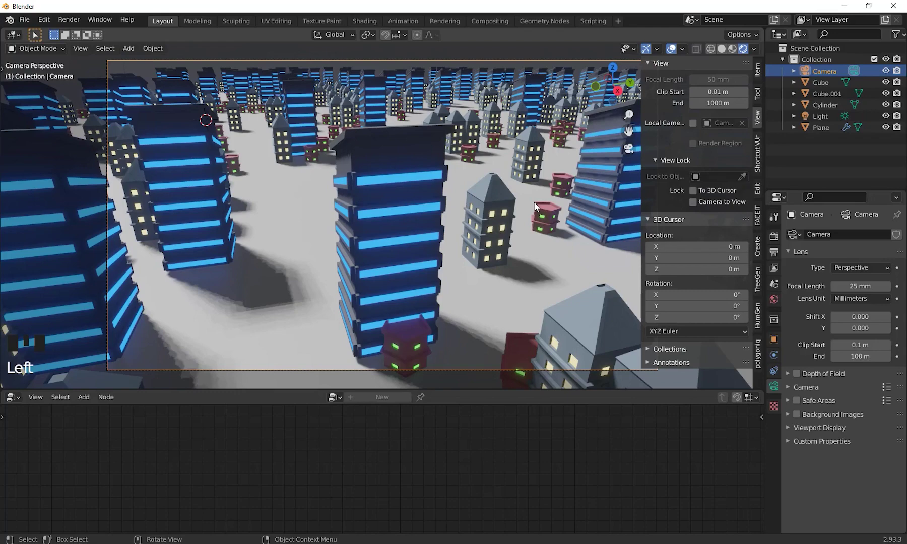
key("n")
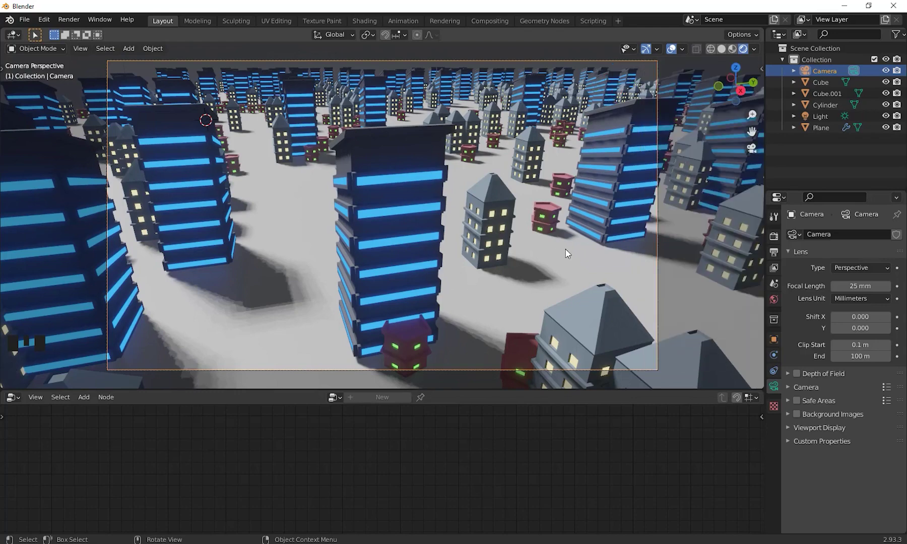
Step: Leave the camera view, look down over the whole city and add a new cube mesh, Cube.002
middle_click(563, 256)
scroll("down", 3)
left_click_drag(443, 262, 525, 248)
scroll("up", 3)
left_click_drag(517, 270, 569, 282)
left_click(569, 281)
scroll("down", 3)
left_click_drag(554, 284, 554, 284)
key("shift+a")
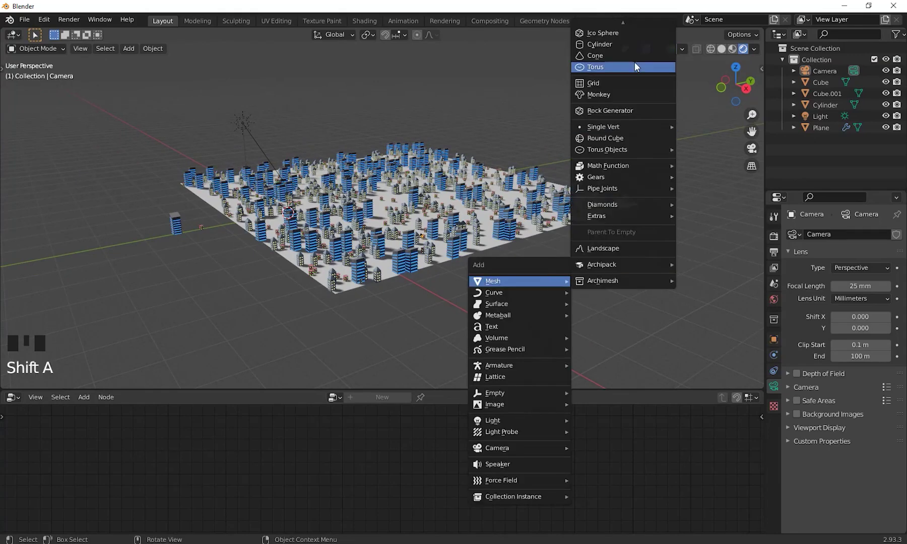
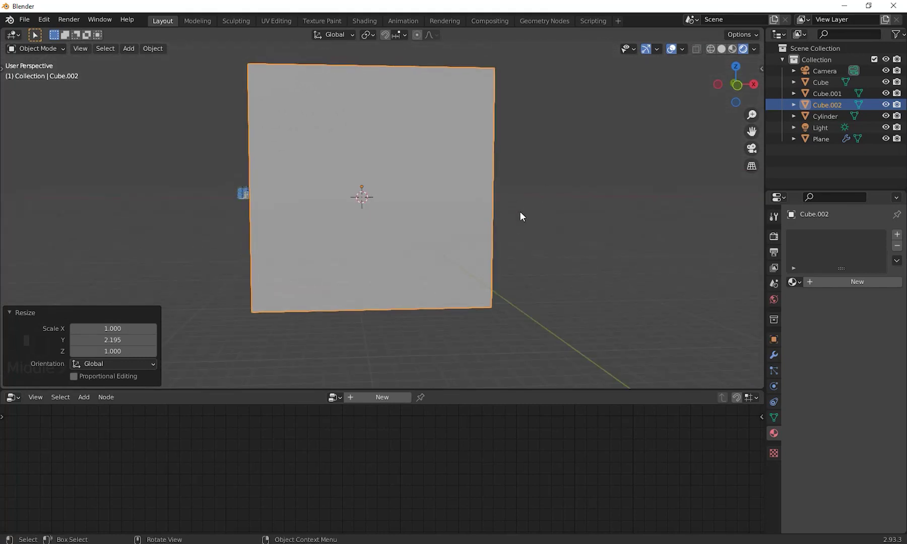
Step: Scale Cube.002 up to enclose the whole city and give it a volume fog material
key("s")
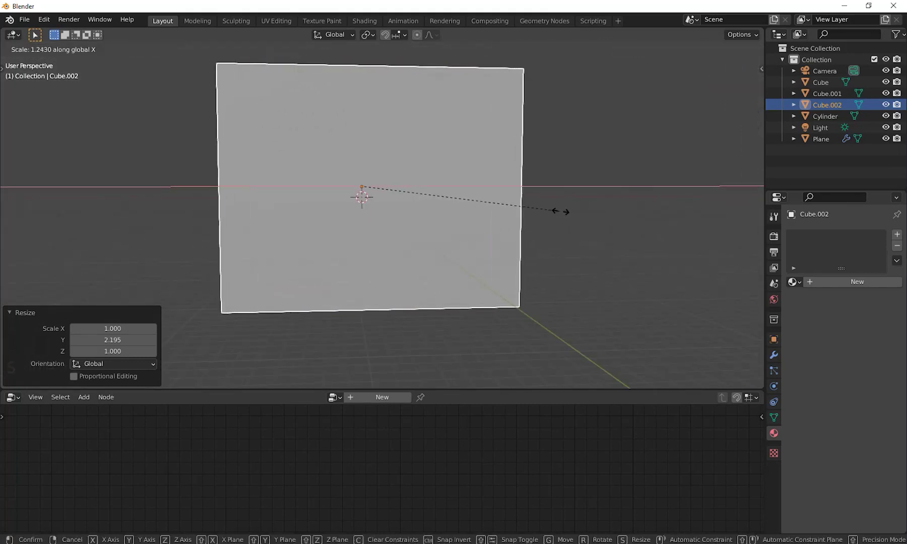
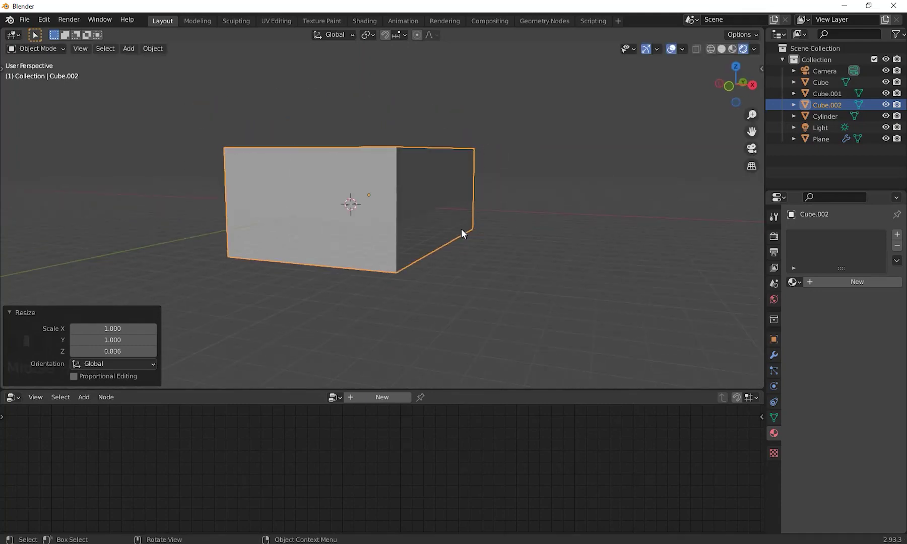
middle_click(479, 254)
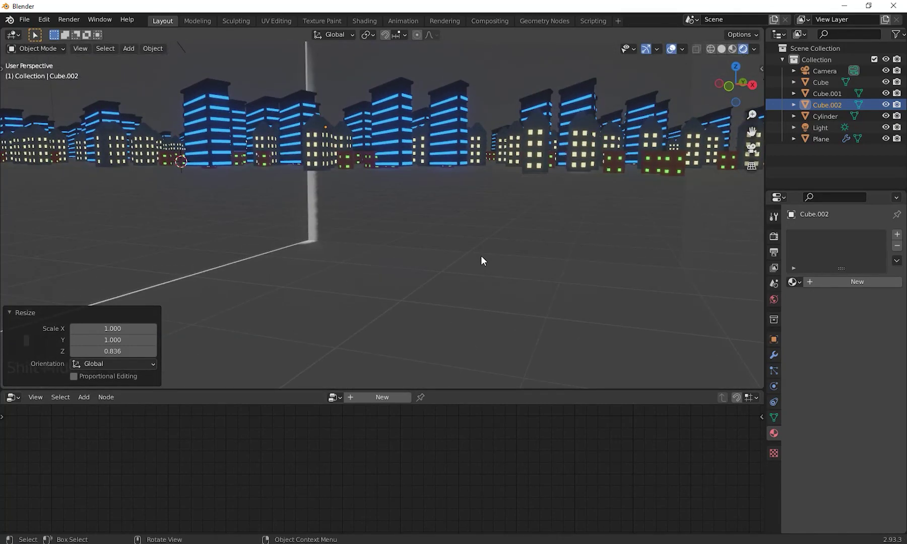
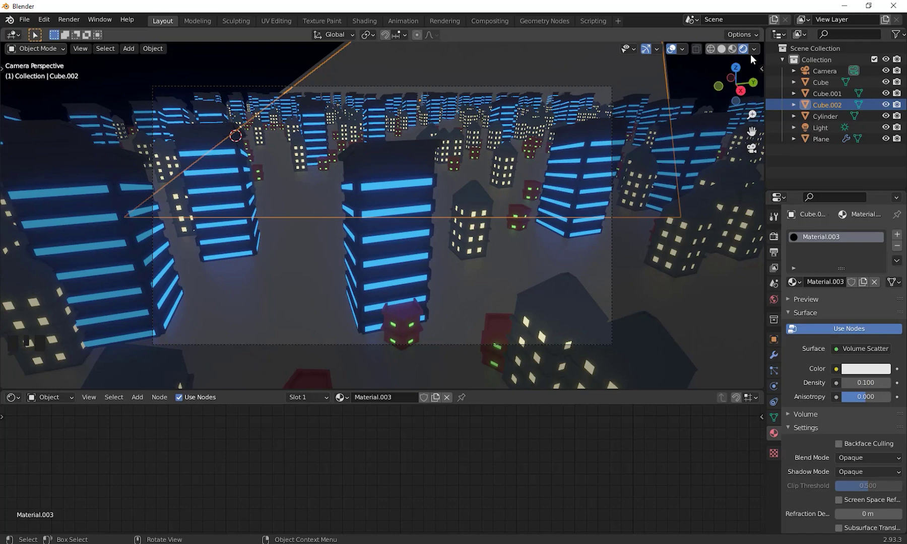
left_click(781, 242)
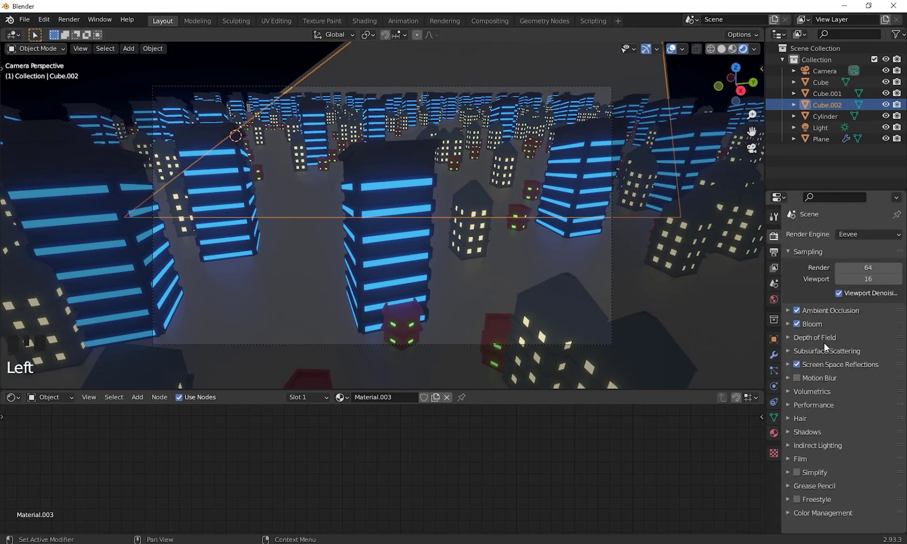
left_click_drag(480, 227, 521, 217)
scroll("down", 3)
left_click_drag(584, 249, 555, 253)
scroll("up", 3)
left_click_drag(551, 276, 570, 114)
left_click(570, 114)
Step: Rename the fog cube to Volume in the Outliner
scroll("down", 3)
left_click_drag(574, 189, 585, 192)
scroll("up", 3)
left_click_drag(539, 189, 482, 189)
scroll("down", 3)
left_click_drag(476, 187, 529, 189)
scroll("up", 3)
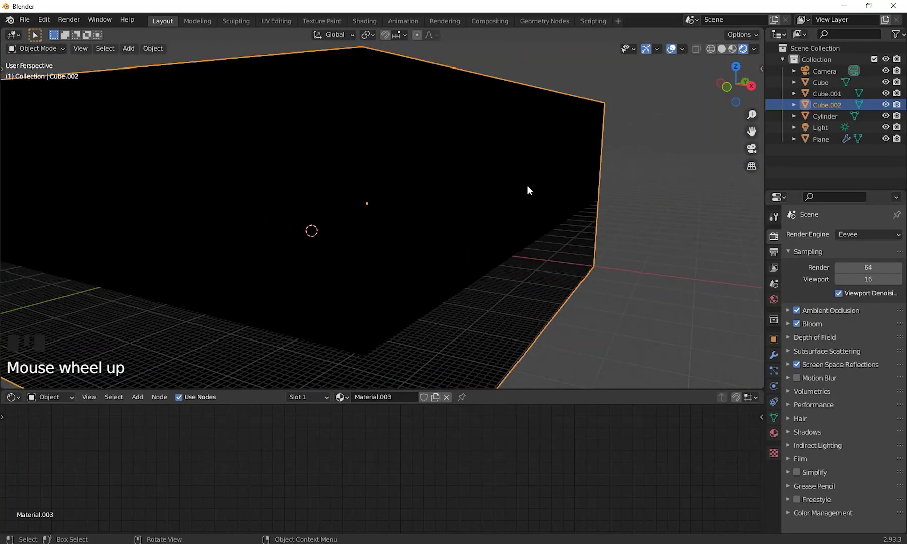
left_click_drag(576, 184, 598, 181)
scroll("up", 3)
left_click_drag(617, 204, 841, 128)
left_click(841, 129)
left_click_drag(616, 188, 805, 285)
left_click(806, 285)
Step: Orbit and zoom around the city to check the fog box from several angles
left_click_drag(487, 284, 458, 251)
scroll("up", 3)
left_click_drag(474, 286, 473, 294)
left_click_drag(490, 309, 546, 311)
scroll("down", 3)
left_click_drag(532, 320, 573, 312)
scroll("down", 3)
left_click_drag(551, 313, 497, 112)
left_click(497, 112)
scroll("down", 3)
left_click_drag(571, 240, 578, 242)
scroll("up", 3)
left_click_drag(575, 256, 589, 263)
scroll("up", 3)
left_click_drag(549, 267, 790, 143)
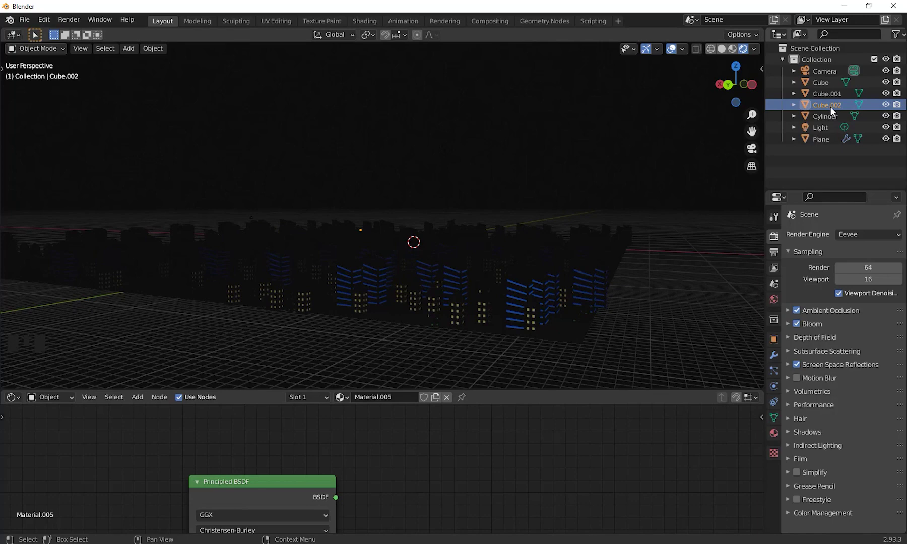
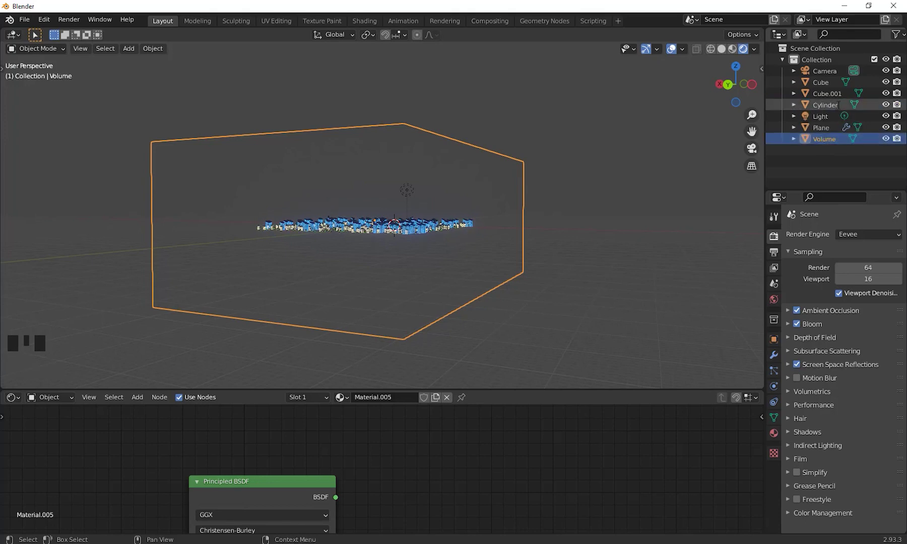
Step: Move the view in among the foggy towers to see the volume effect up close
left_click_drag(645, 250, 606, 263)
scroll("up", 3)
left_click_drag(601, 258, 600, 271)
scroll("up", 3)
left_click_drag(600, 273, 608, 244)
scroll("up", 3)
left_click_drag(600, 265, 592, 271)
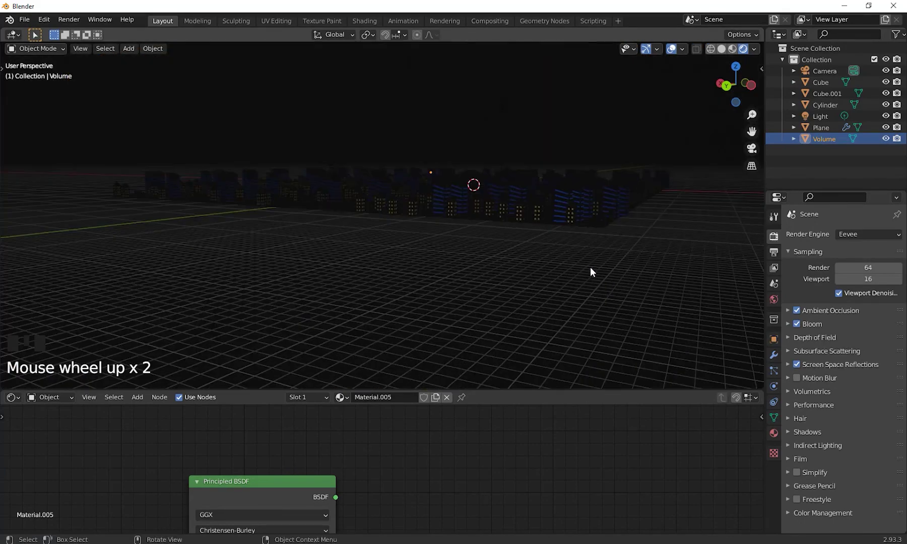
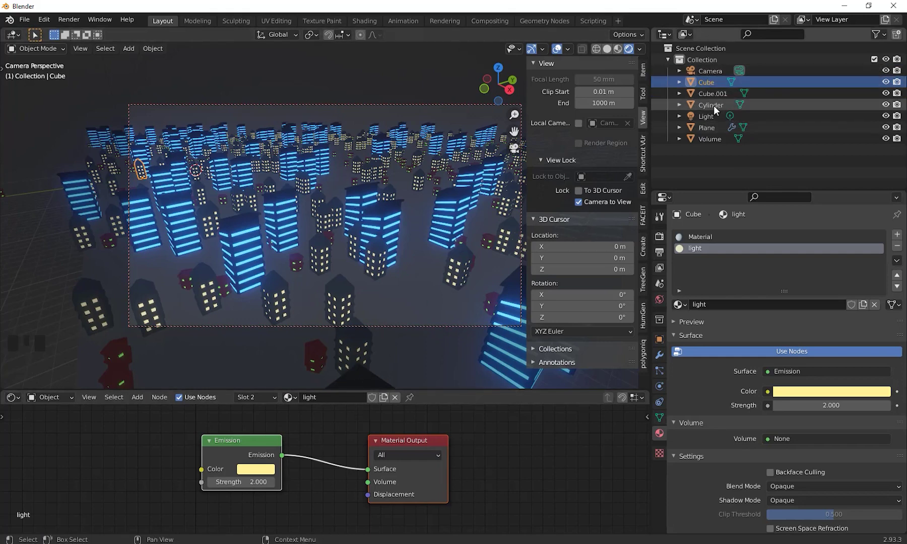
Step: Set Cube.001's Light 2 emission strength to 5 and the Cylinder's Light green strength to 10
left_click(715, 98)
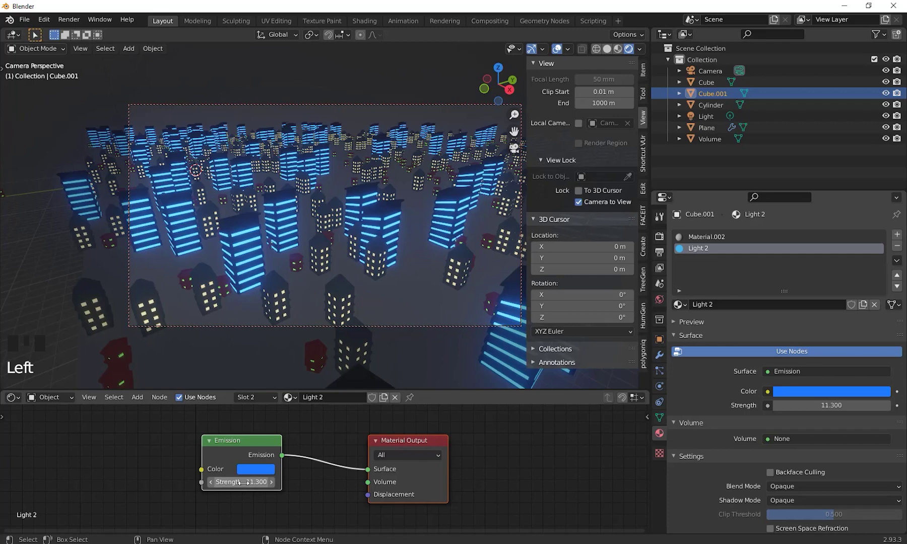
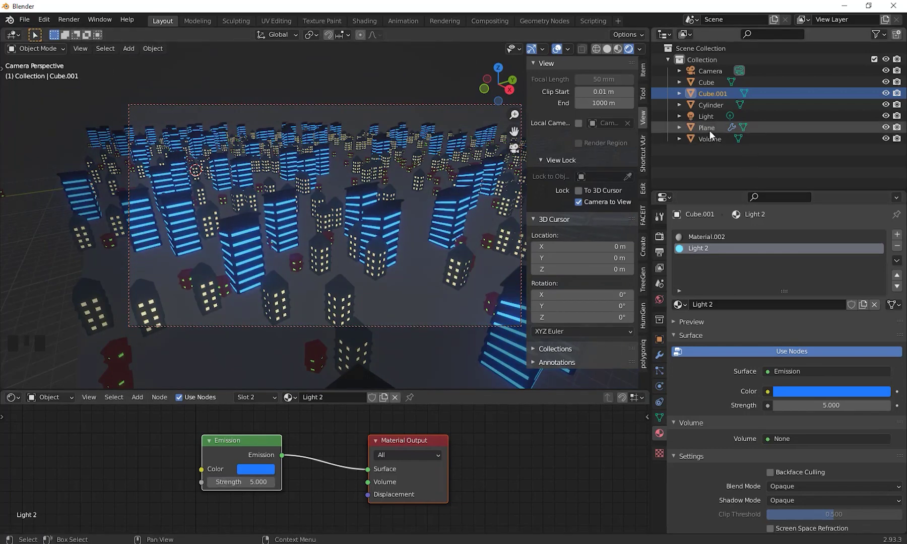
left_click(712, 110)
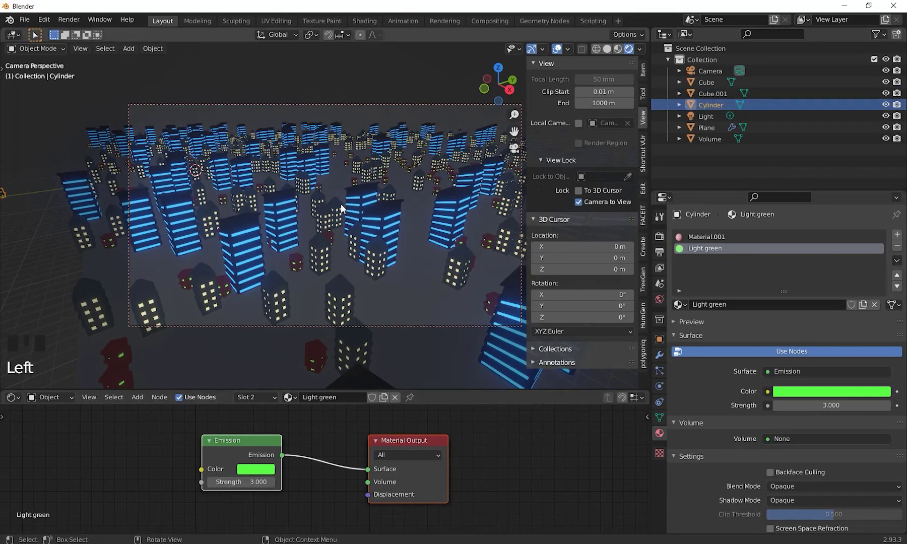
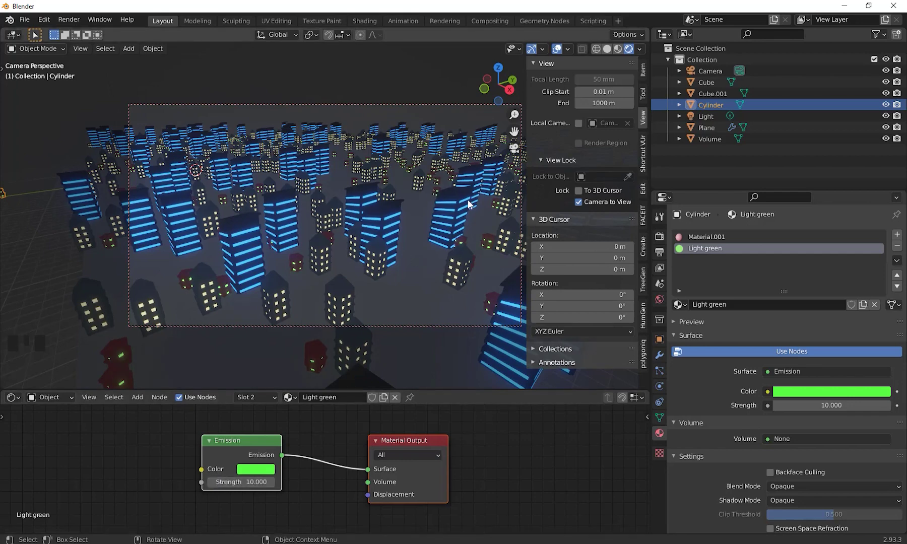
key("n")
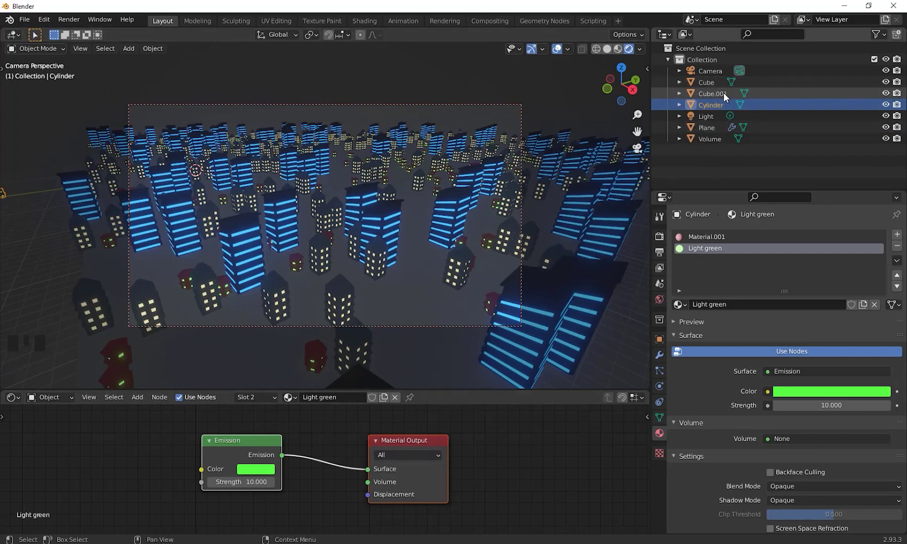
Step: Review the Plane's instancing node tree, then make the Light a 5000 W point light above the city
left_click(717, 131)
left_click_drag(451, 457, 23, 402)
left_click_drag(23, 402, 73, 494)
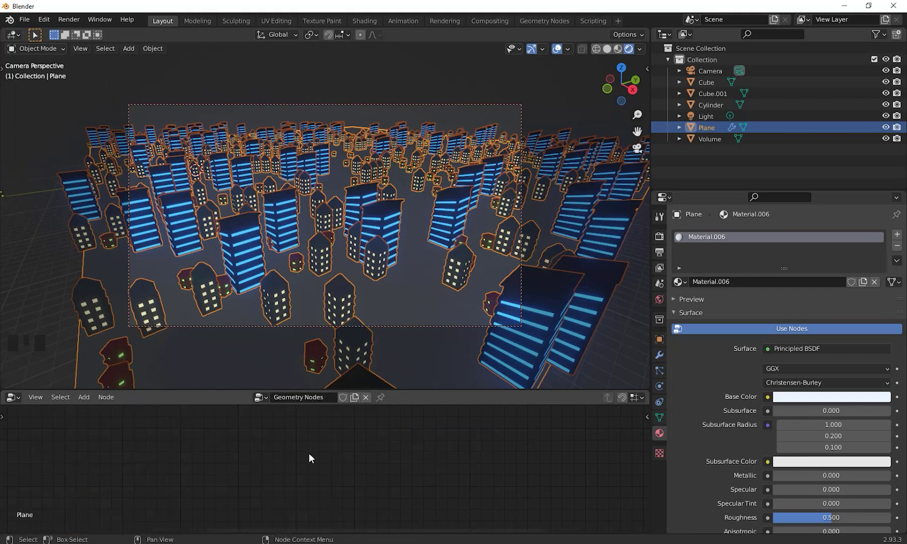
middle_click(332, 440)
key("KP_Decimal")
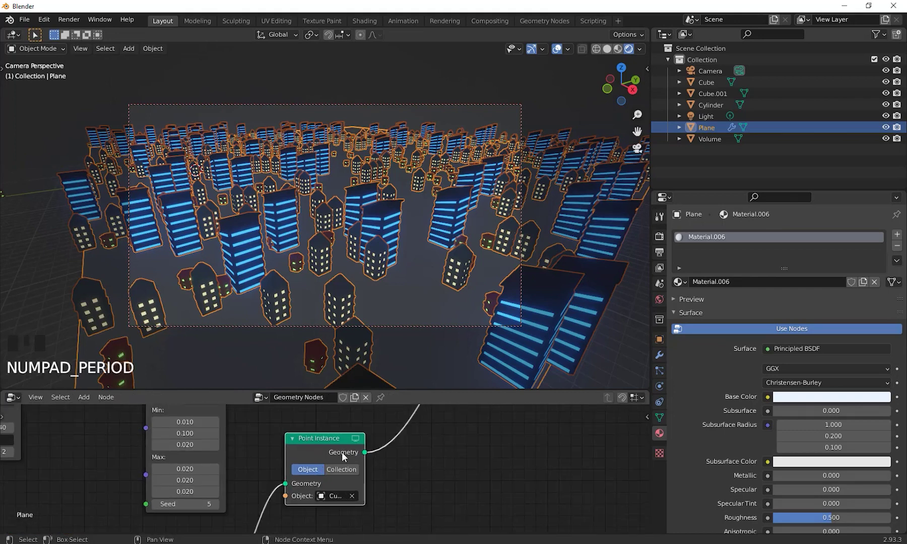
scroll("down", 3)
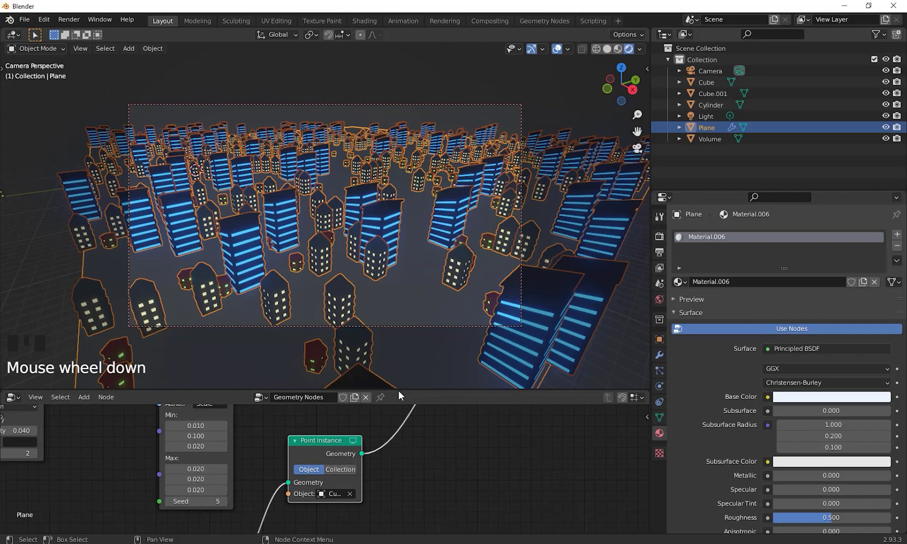
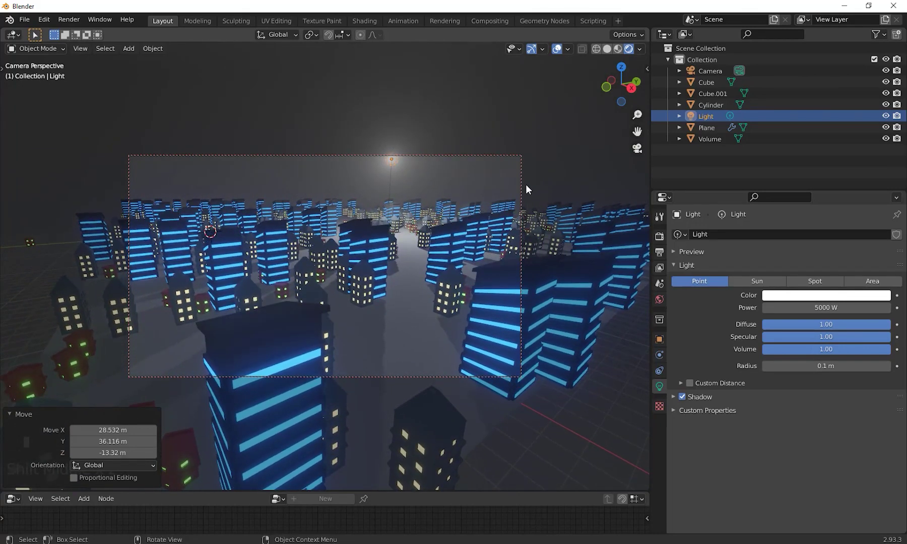
middle_click(532, 189)
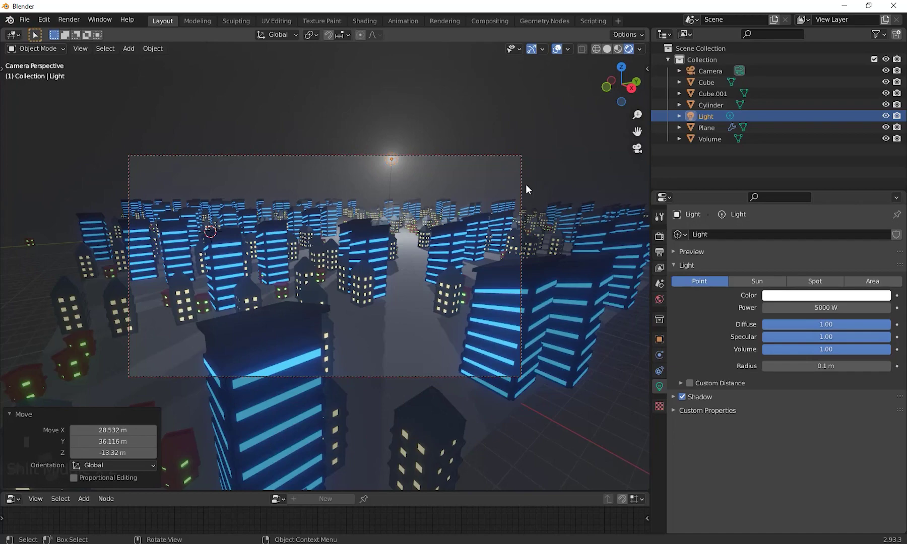